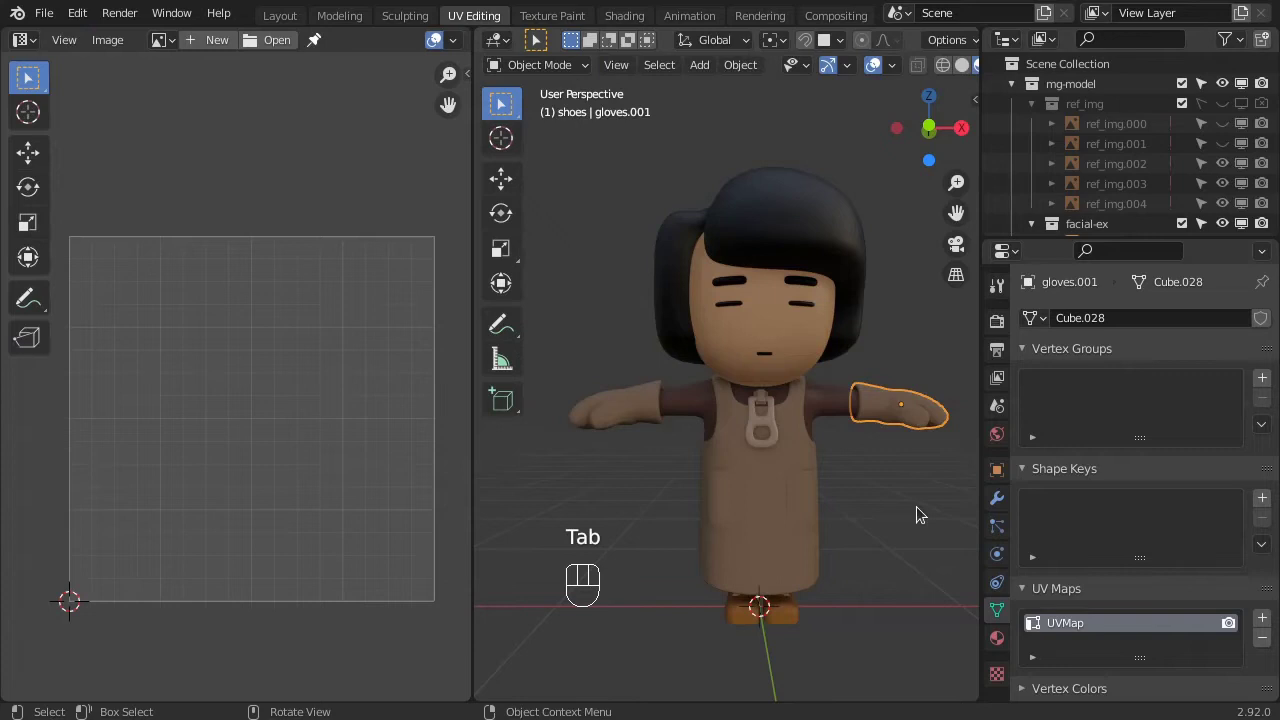
Select all character meshes and every face, then bring up the UV unwrap options.
key(a)
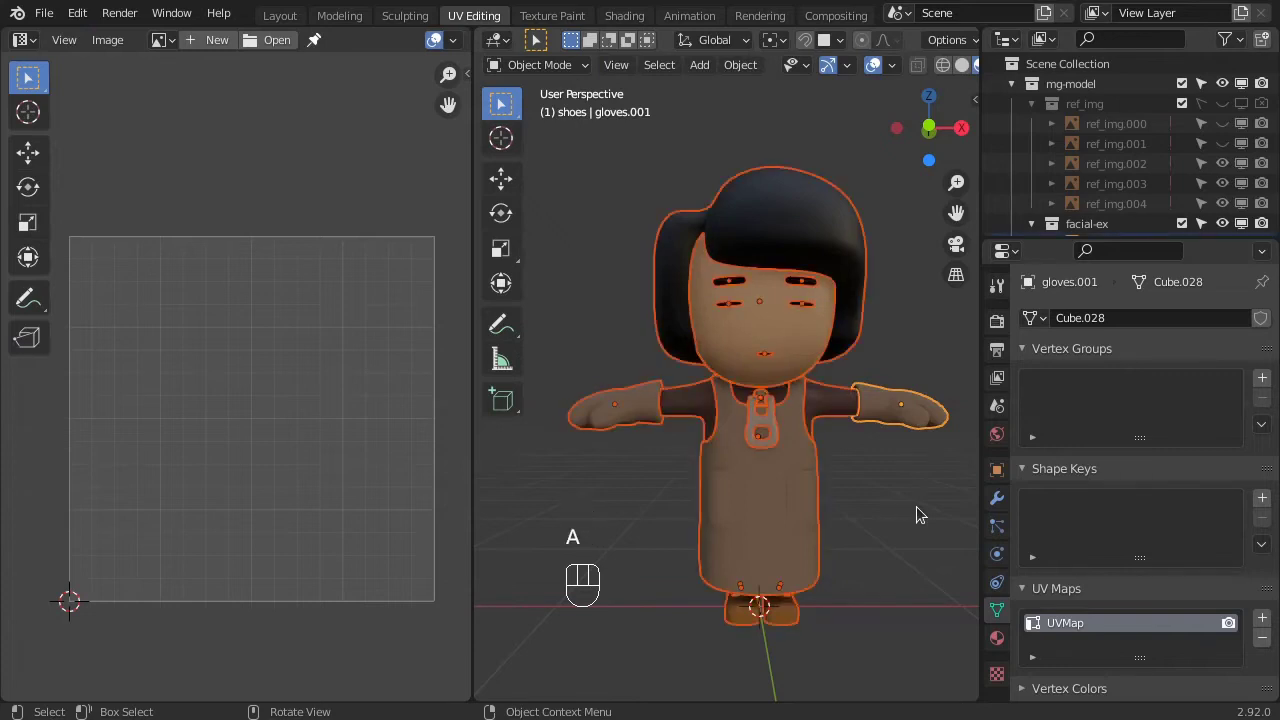
key(Tab)
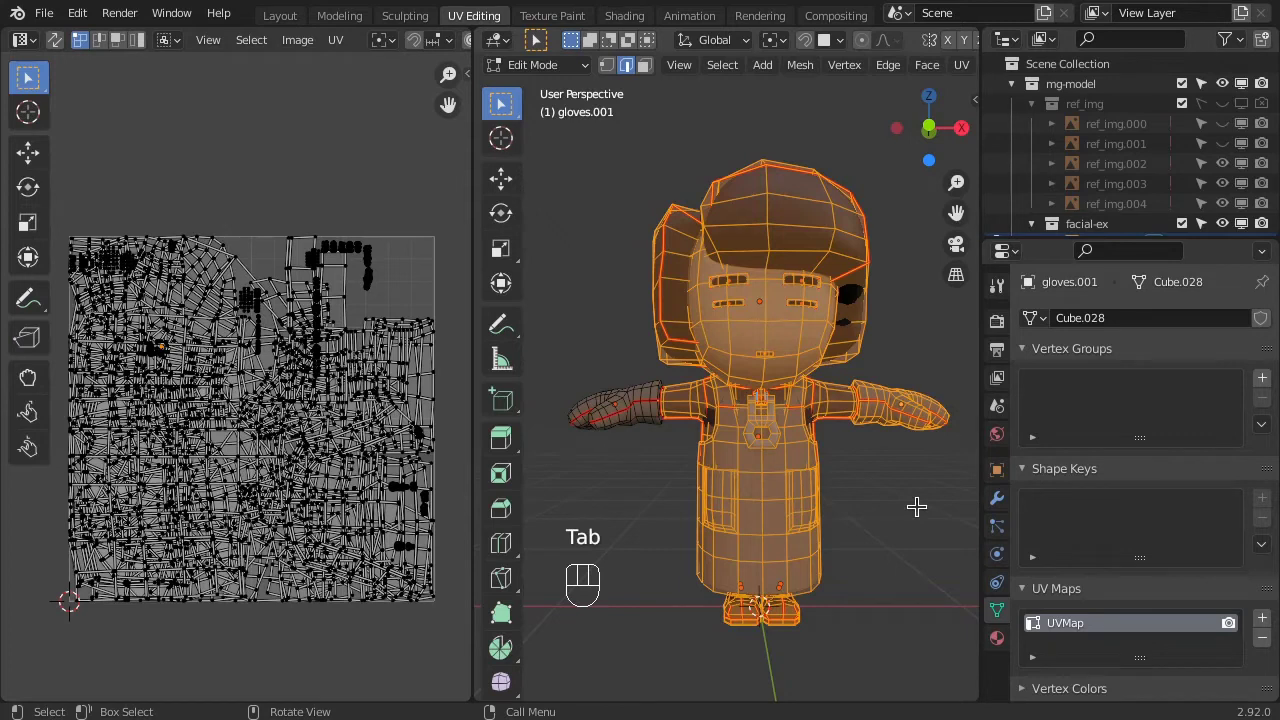
key(a)
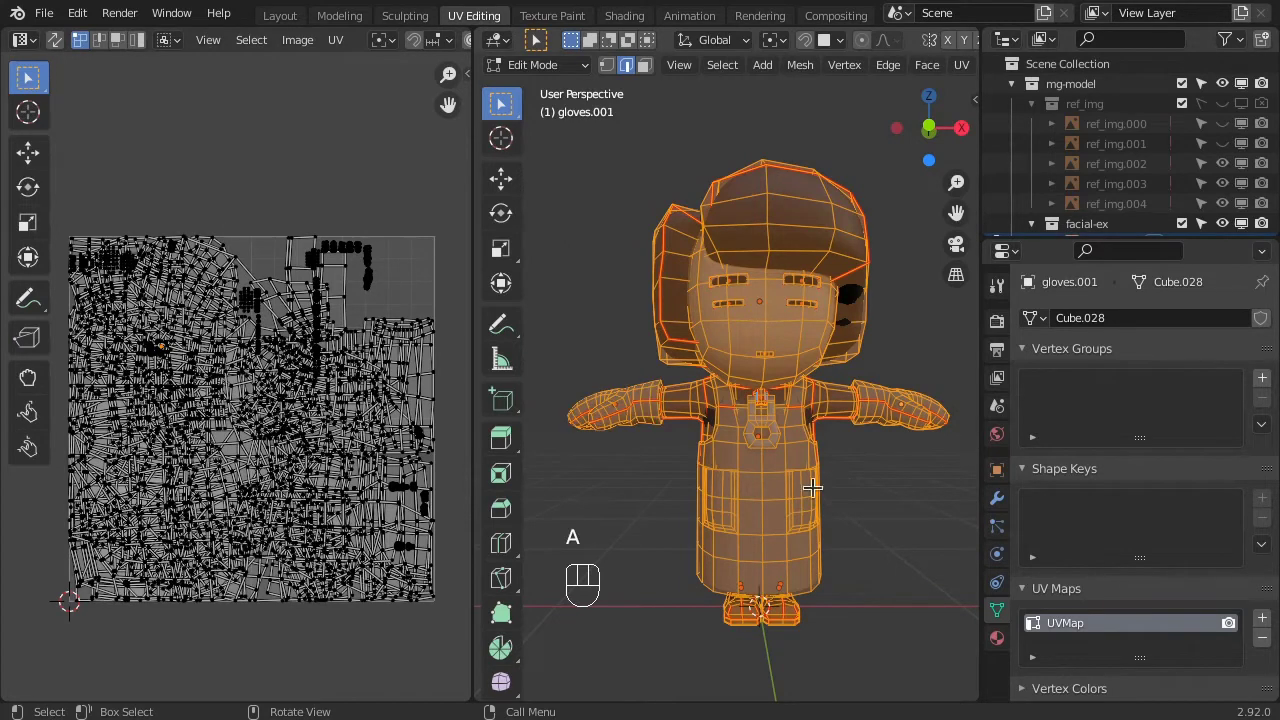
key(u)
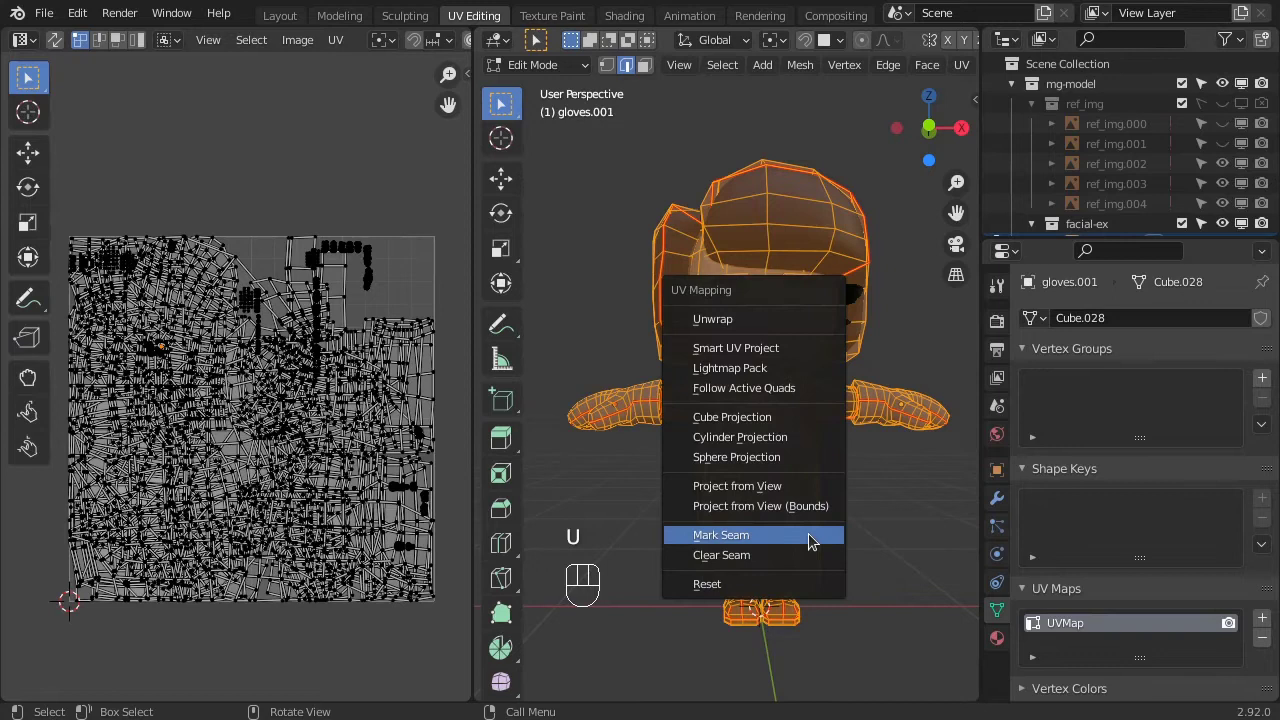
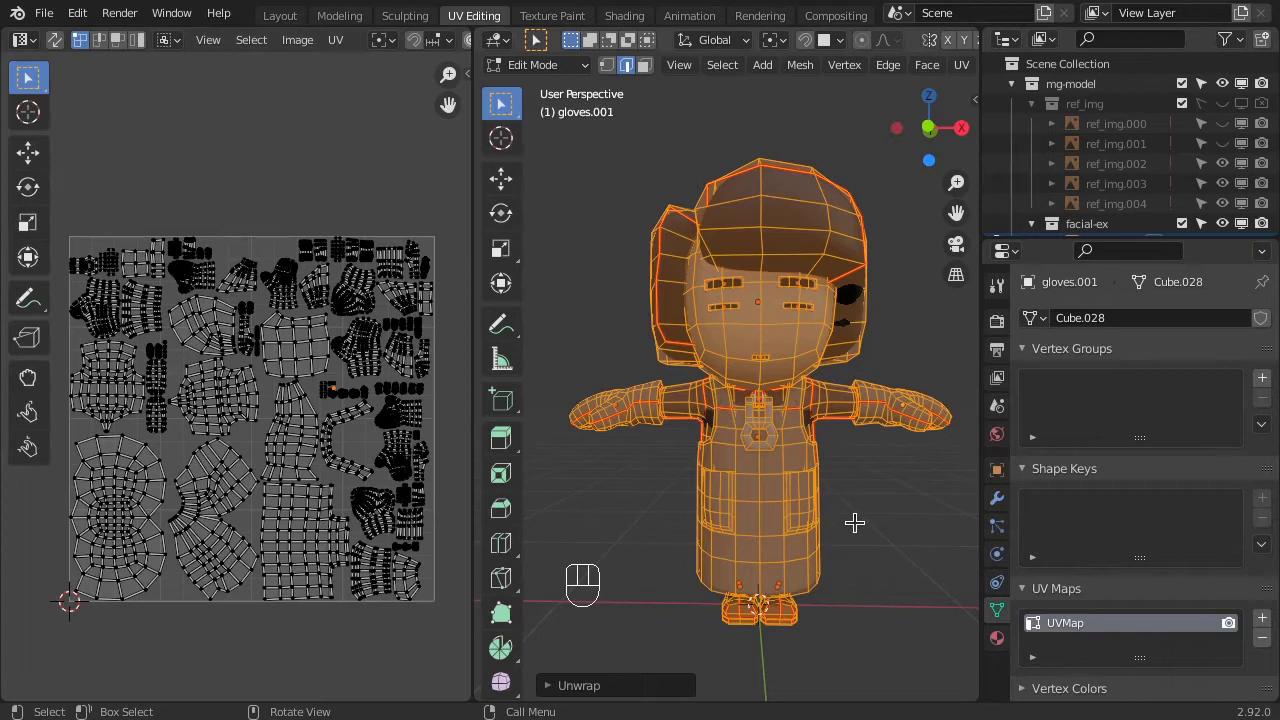
key(Tab)
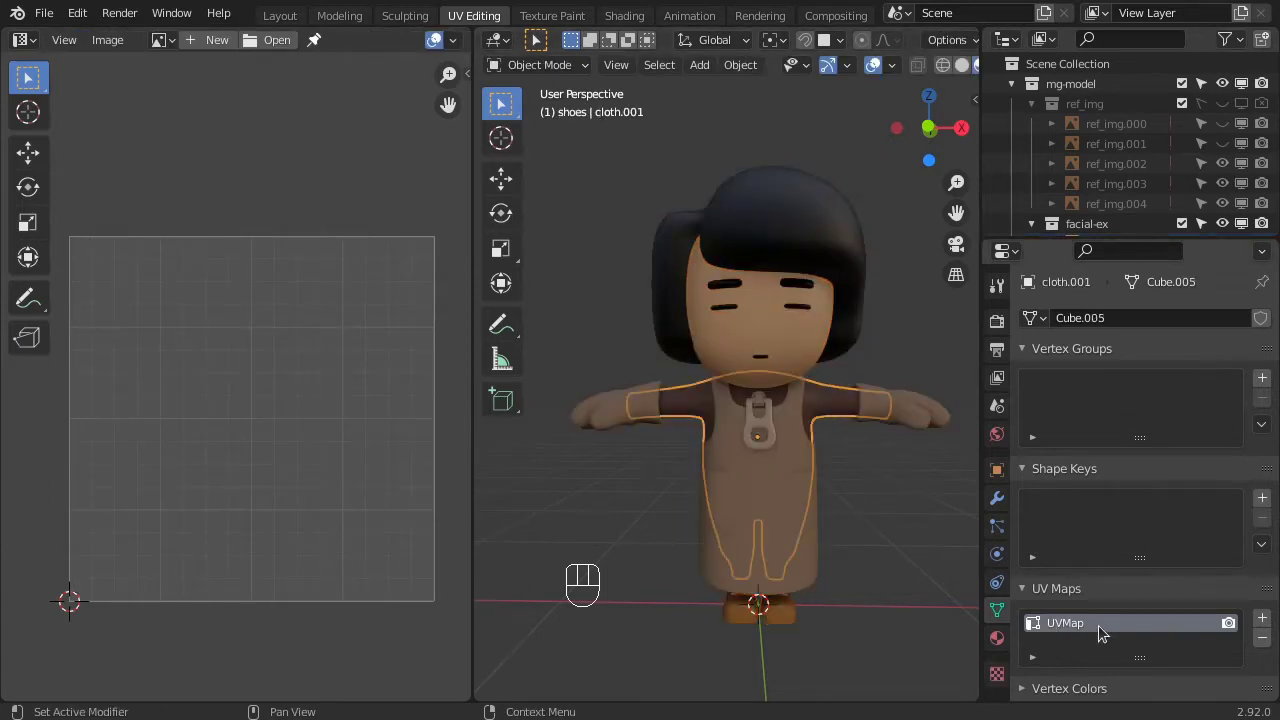
click(930, 422)
key(Tab)
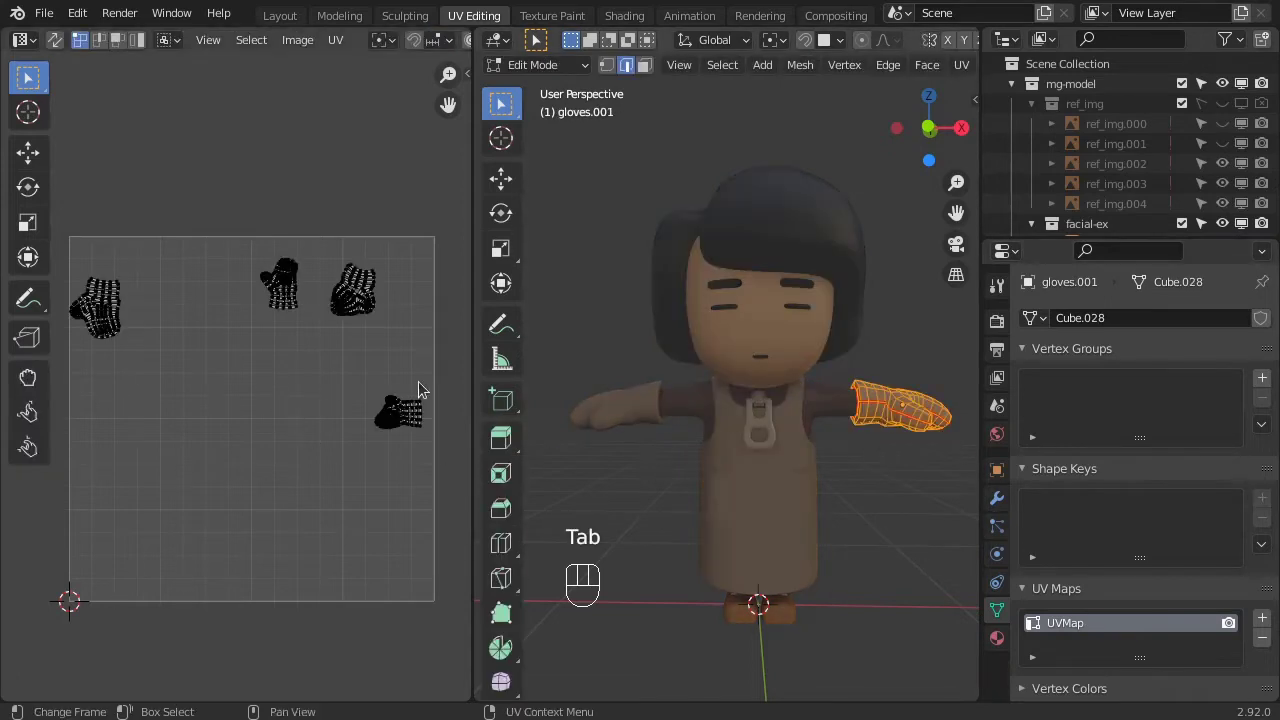
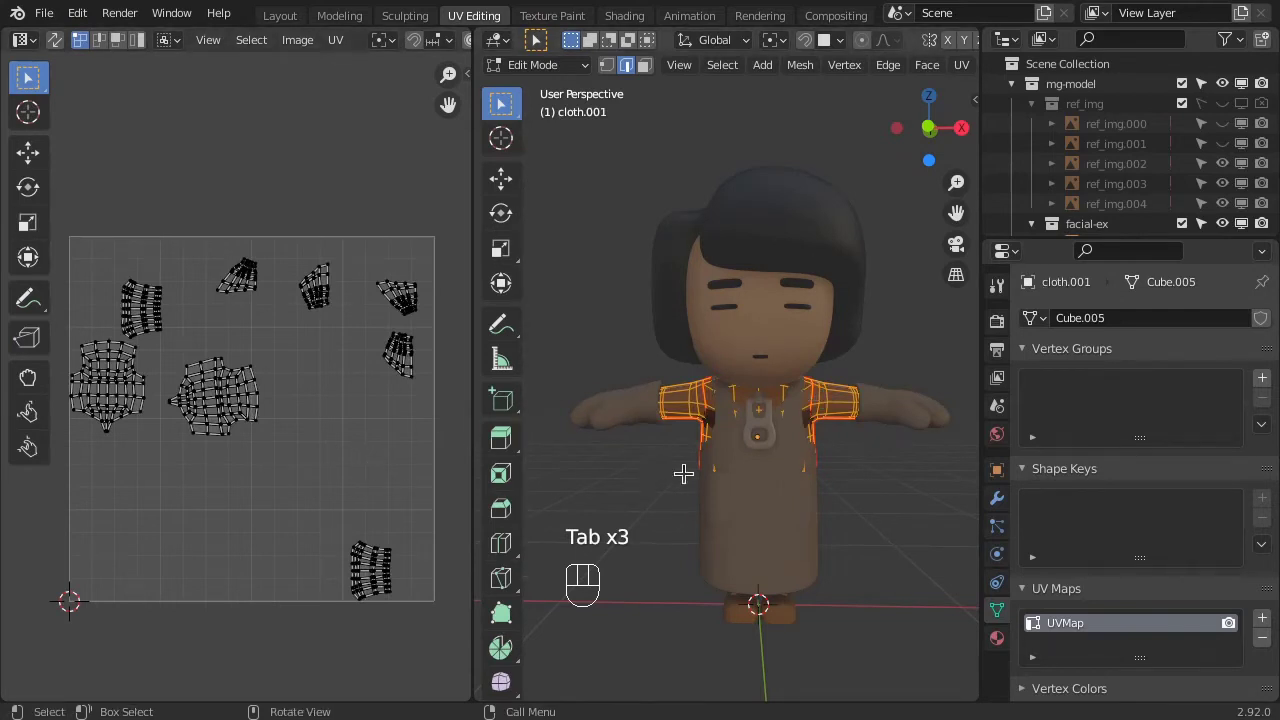
key(Tab)
click(628, 417)
key(Tab)
key(Tab)
click(803, 542)
key(Tab)
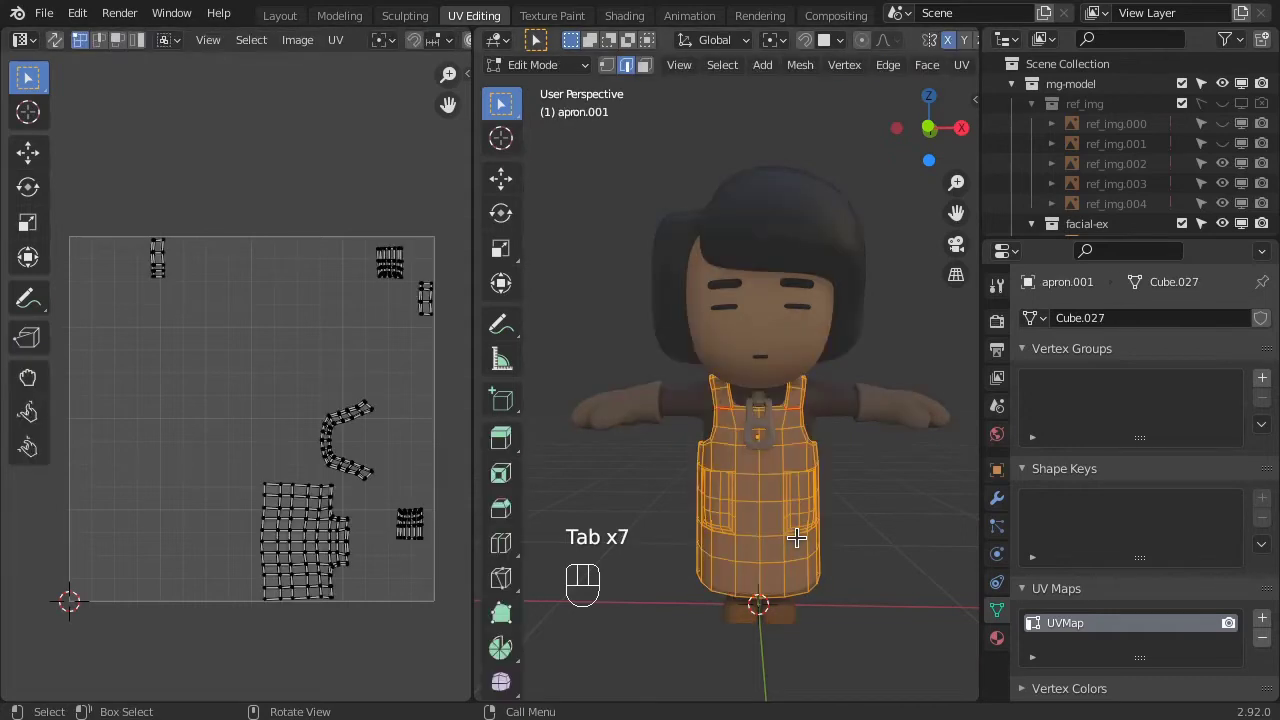
key(Tab)
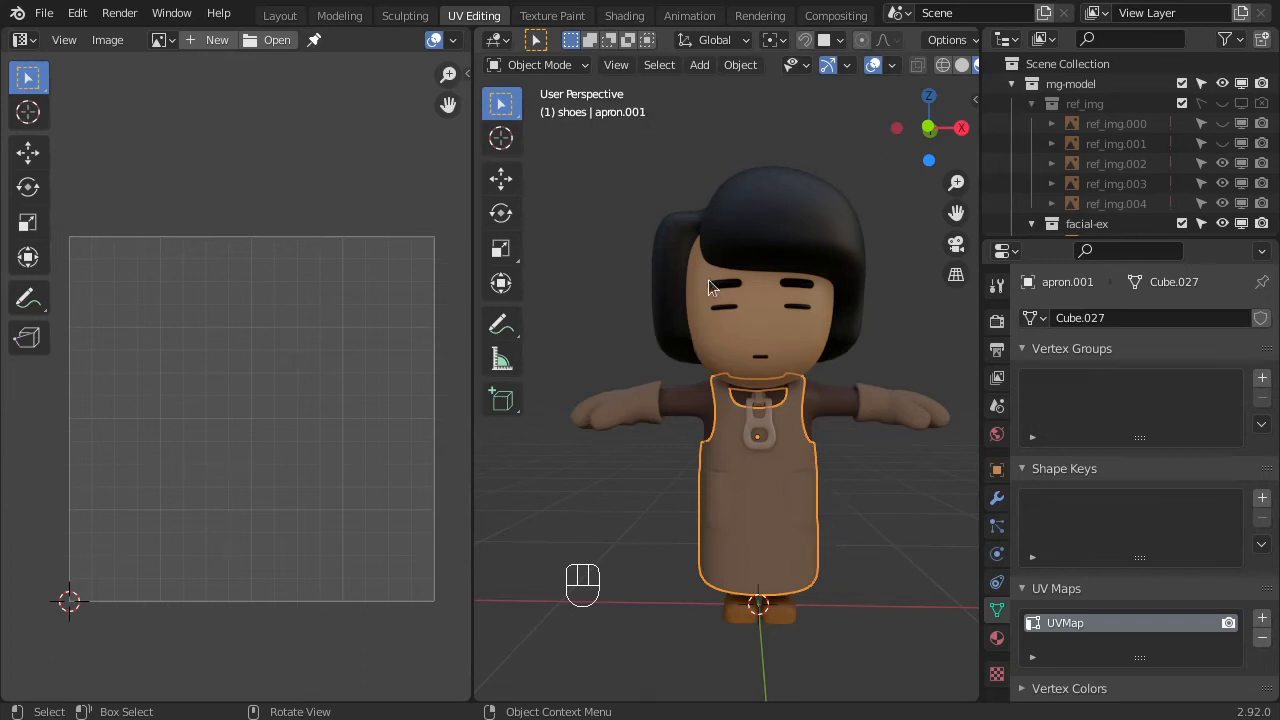
Add a second UV map to all character meshes while editing them together.
key(a)
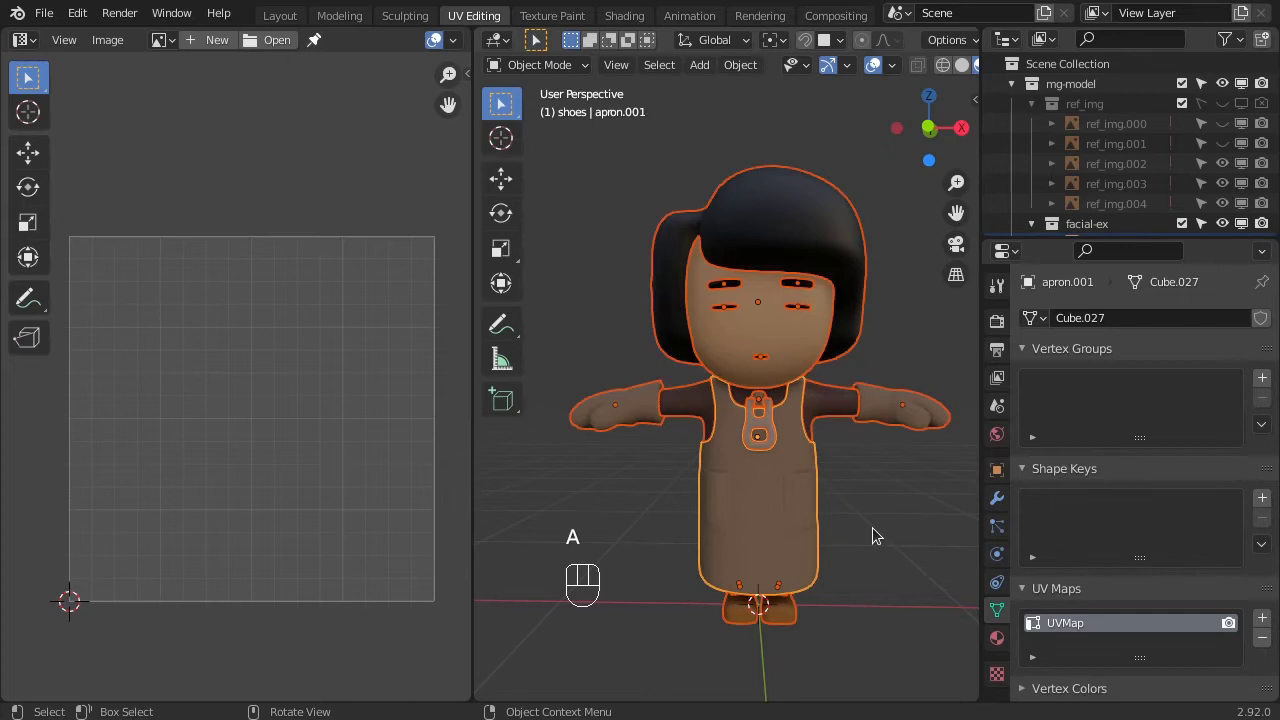
key(Tab)
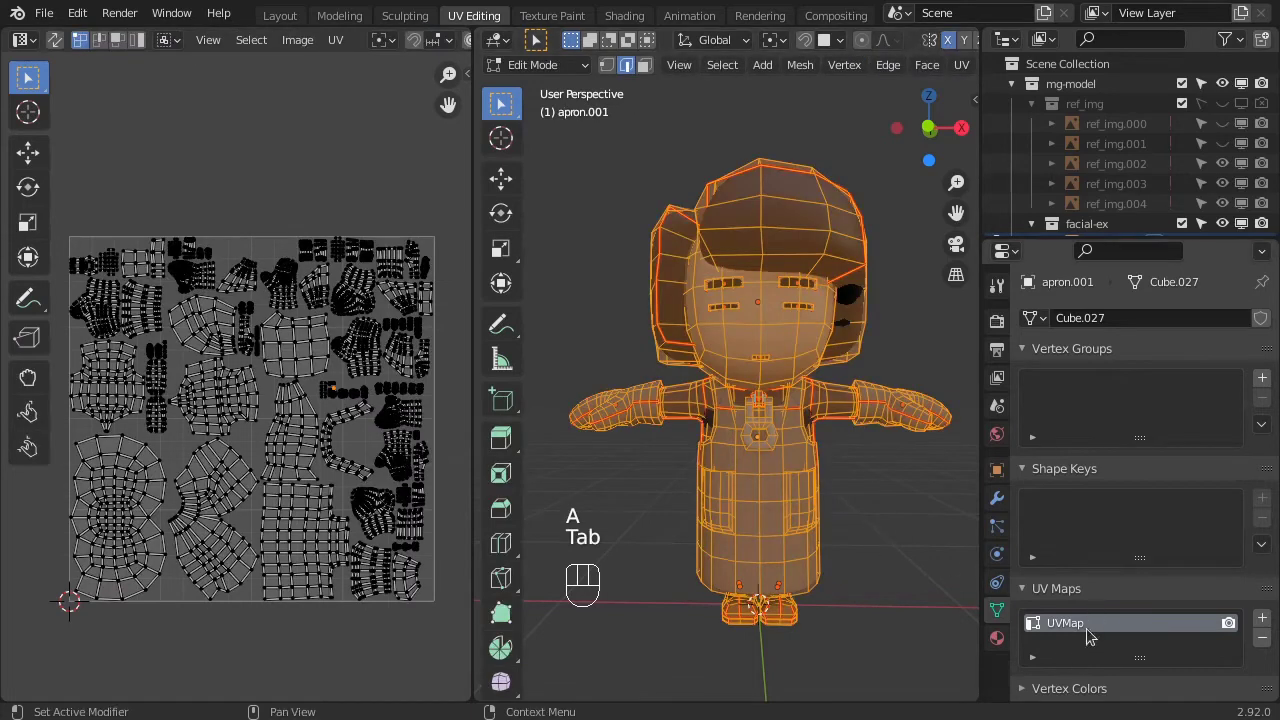
click(1268, 616)
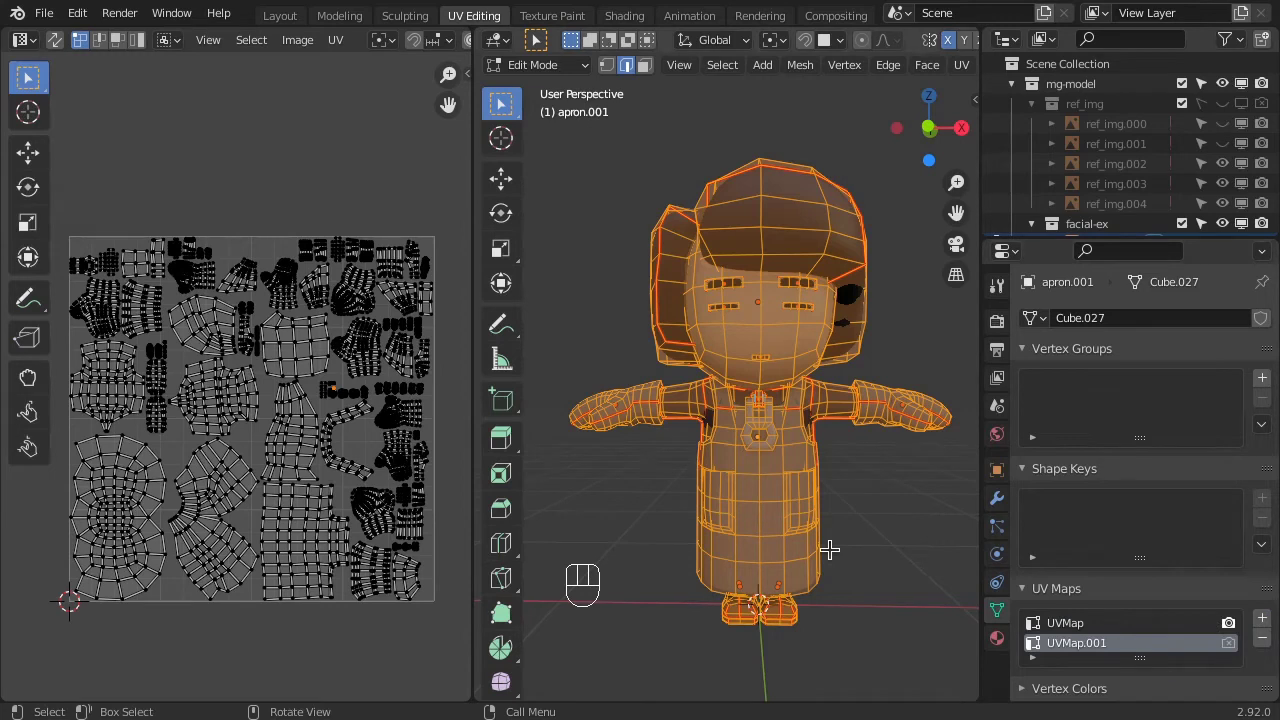
key(Tab)
Nudge the apron's large body UV island slightly within its own layout.
click(831, 410)
click(817, 531)
key(Tab)
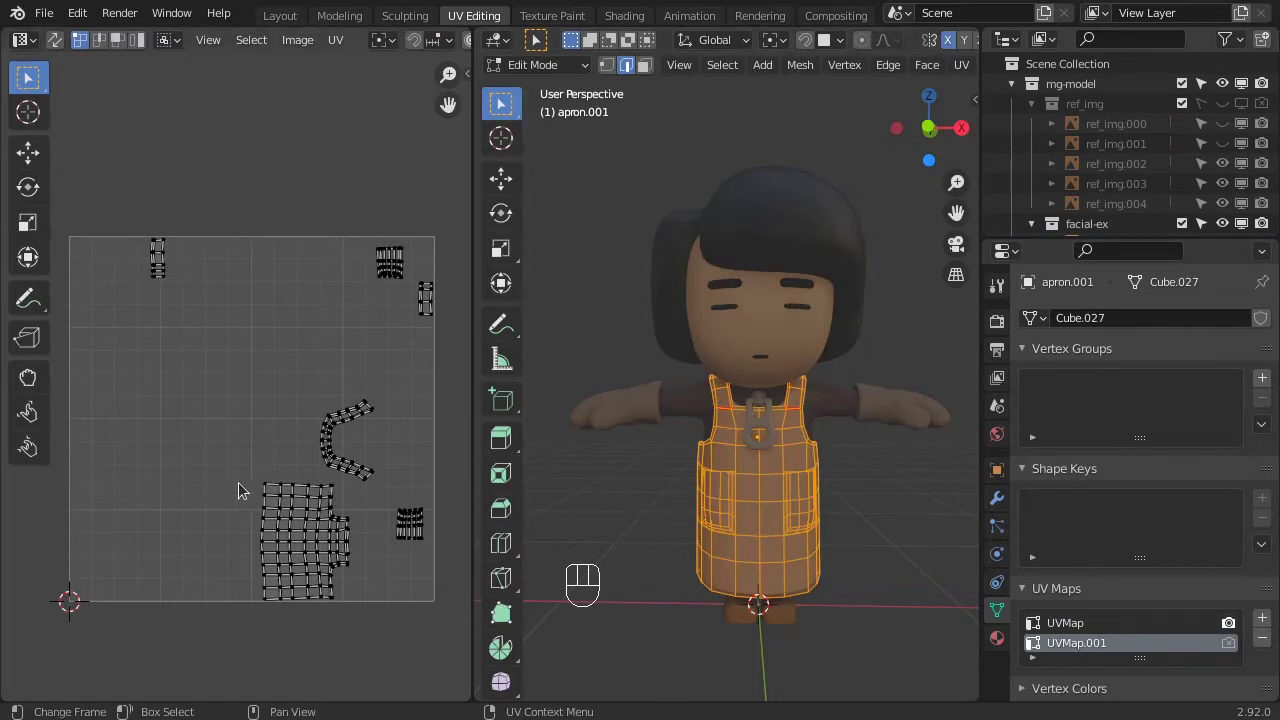
drag(245, 485, 380, 609)
key(g)
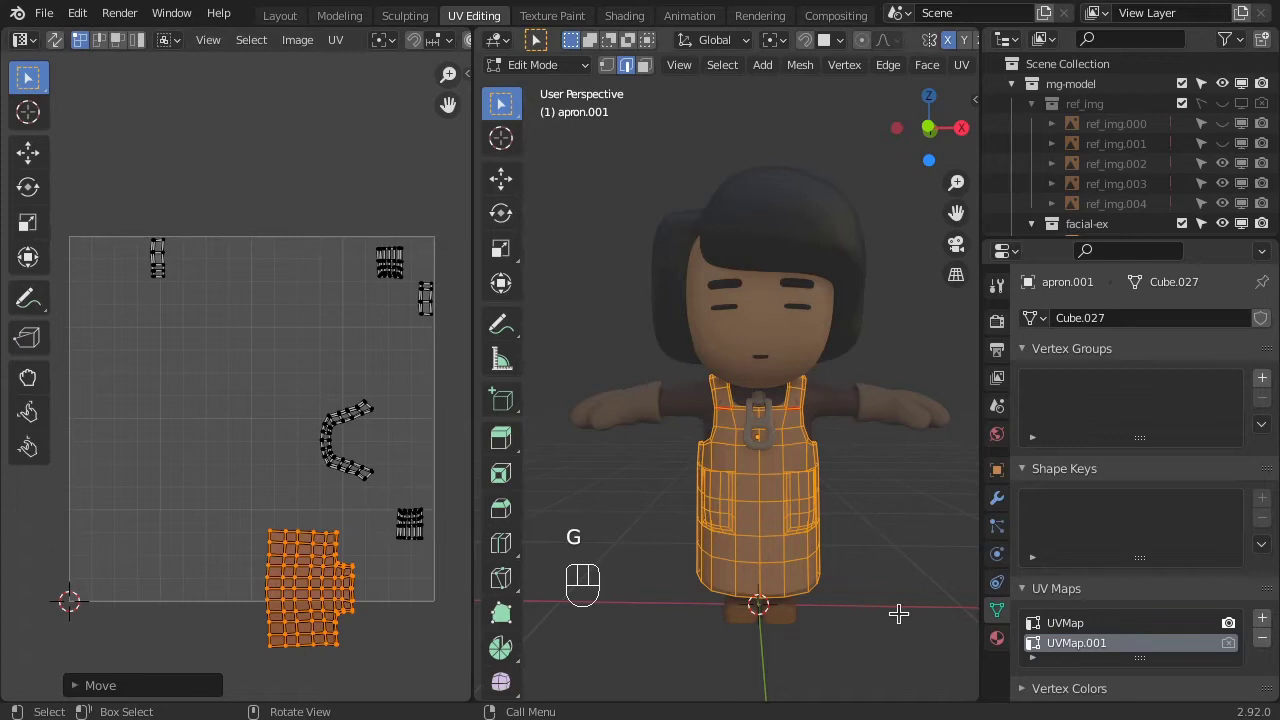
key(Tab)
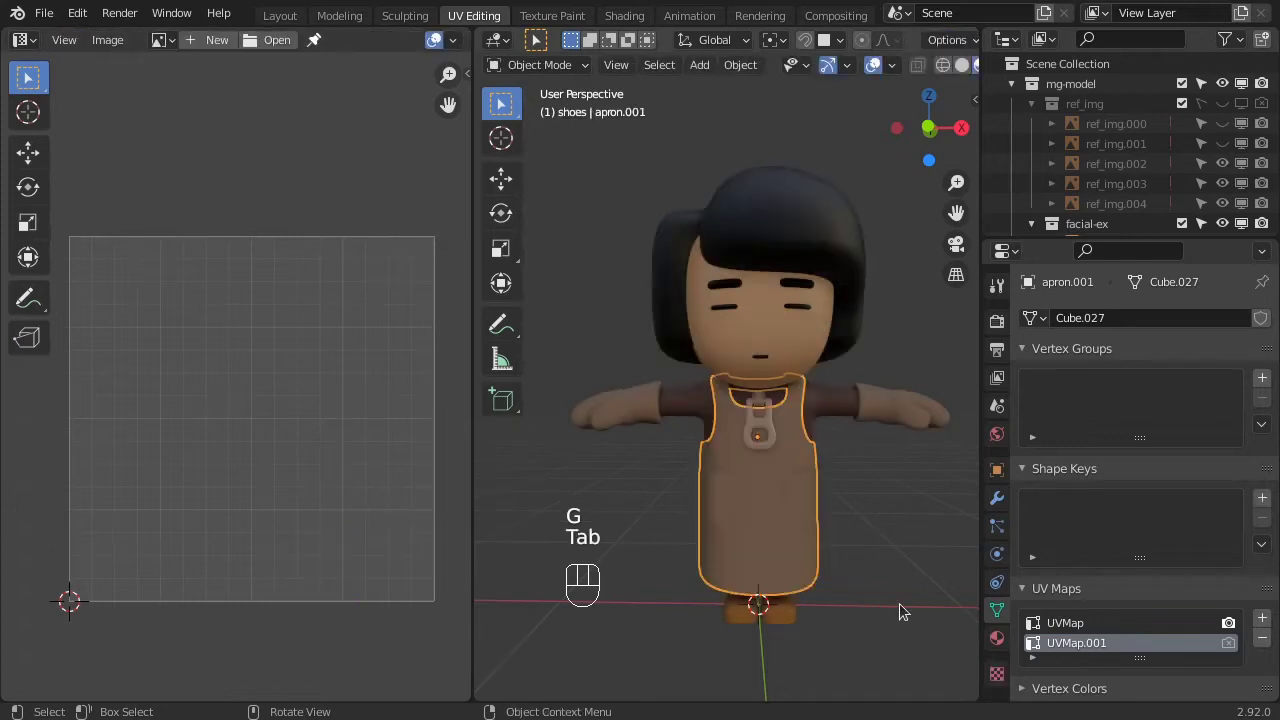
Make the original UVMap active on all meshes and delete the apron's extra UVMap.001.
key(a)
key(Tab)
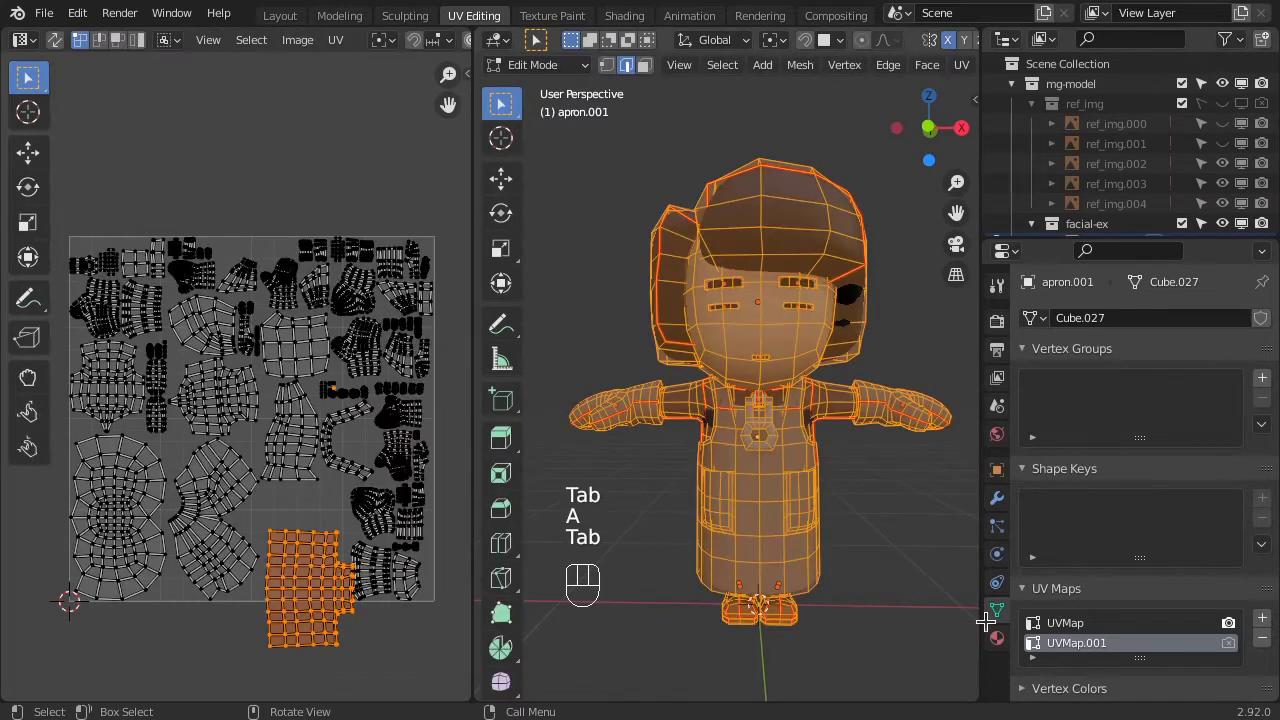
click(1057, 623)
click(1071, 641)
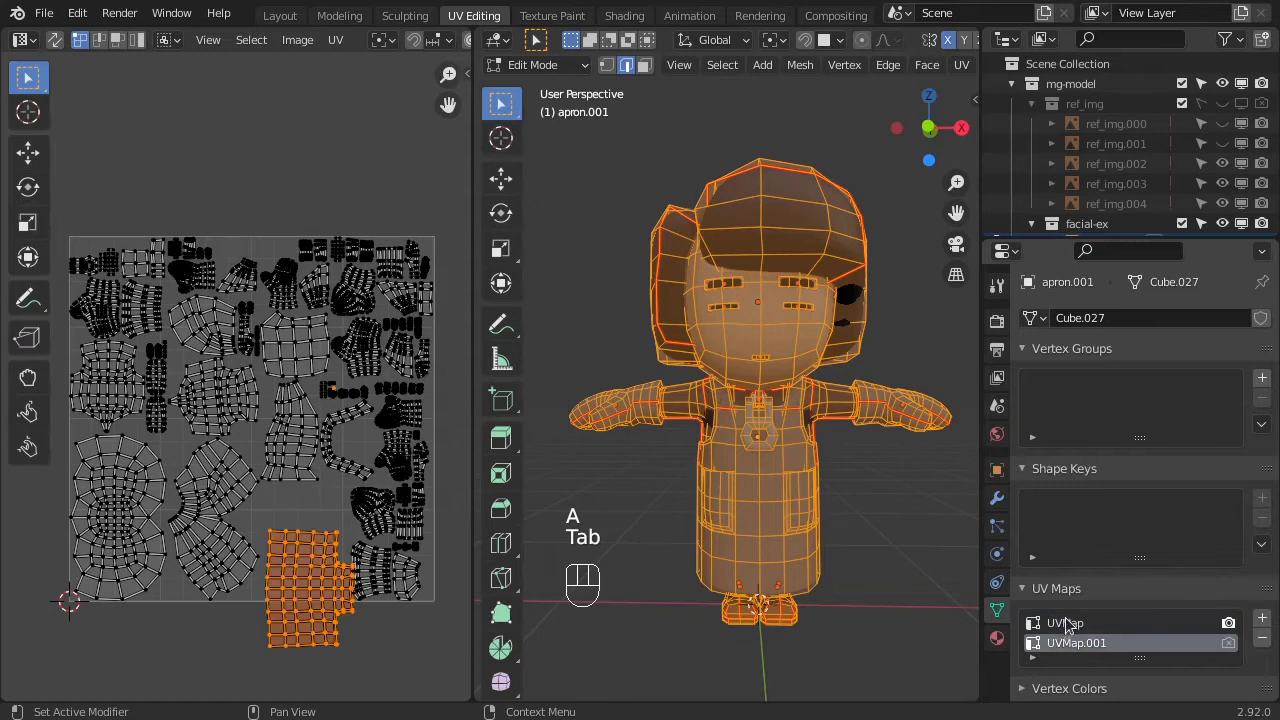
click(1072, 621)
click(1078, 645)
click(1070, 631)
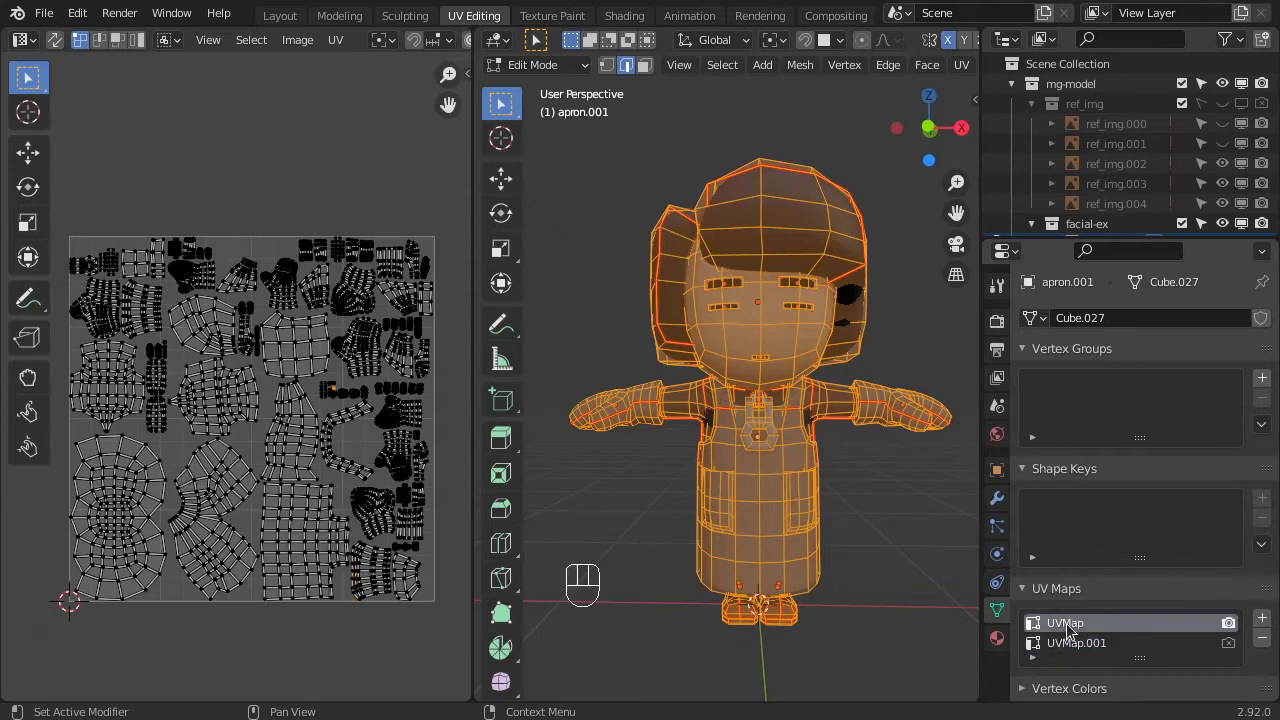
click(1110, 644)
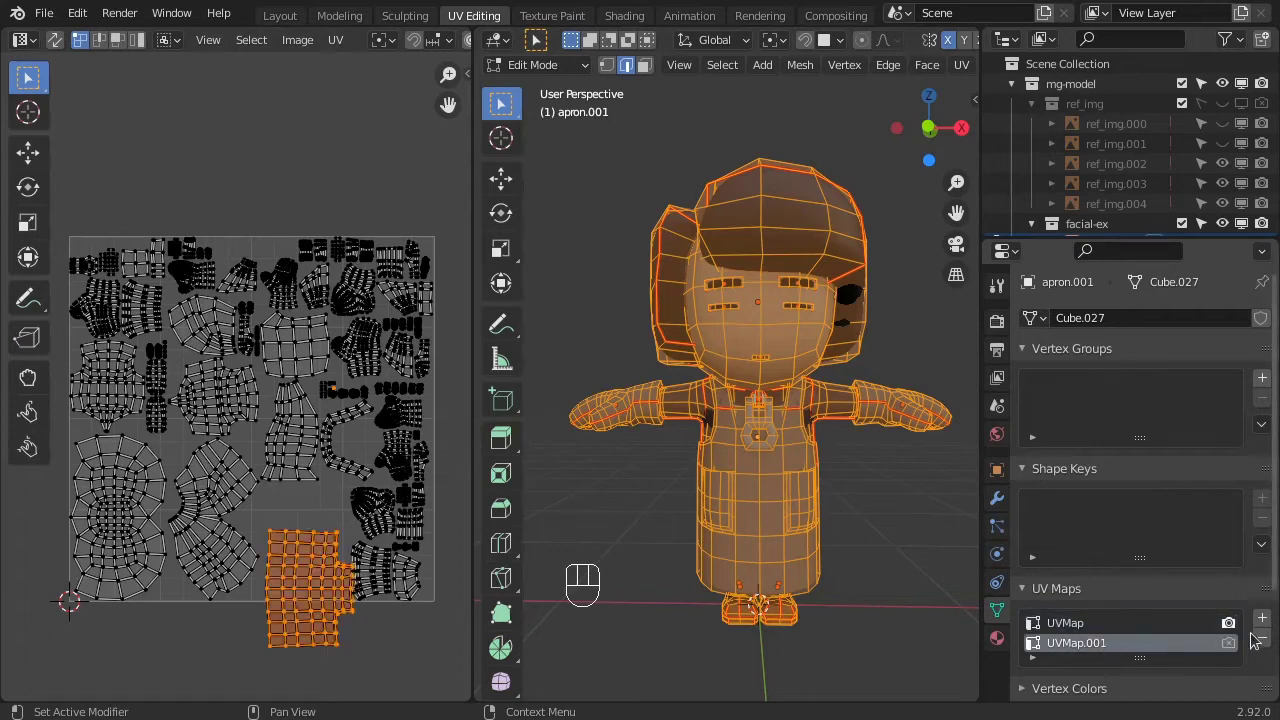
click(1268, 636)
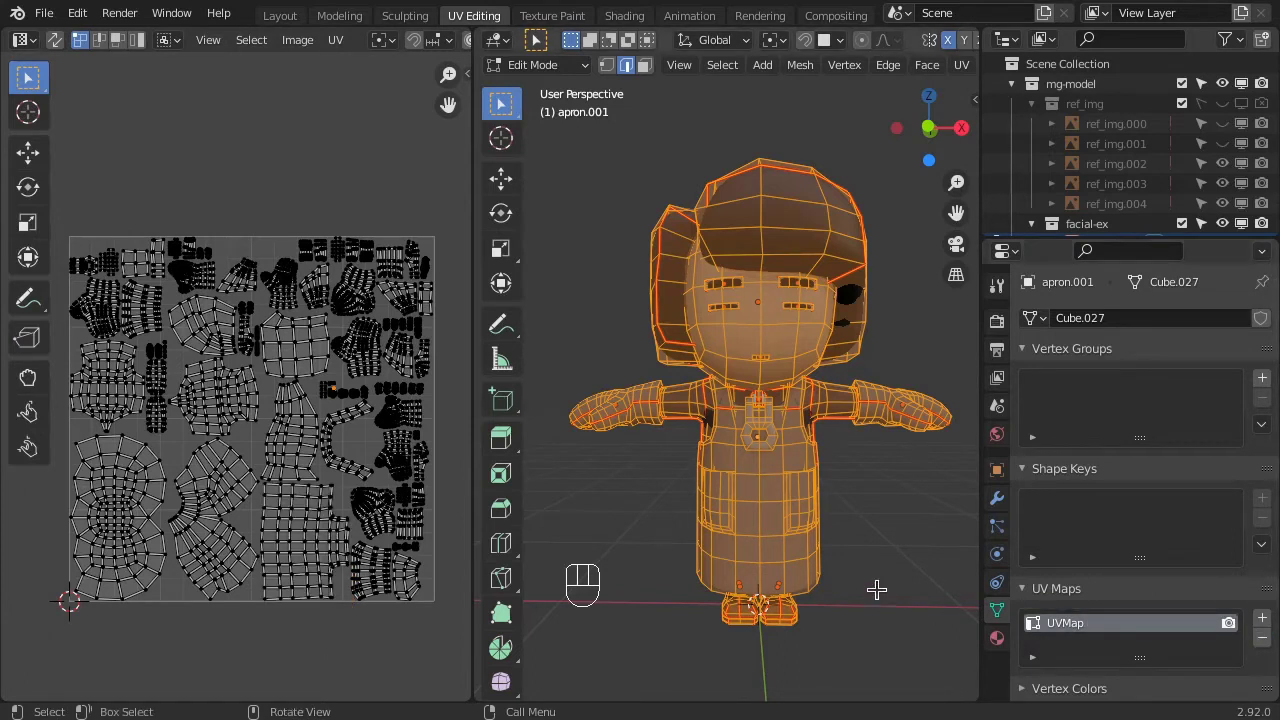
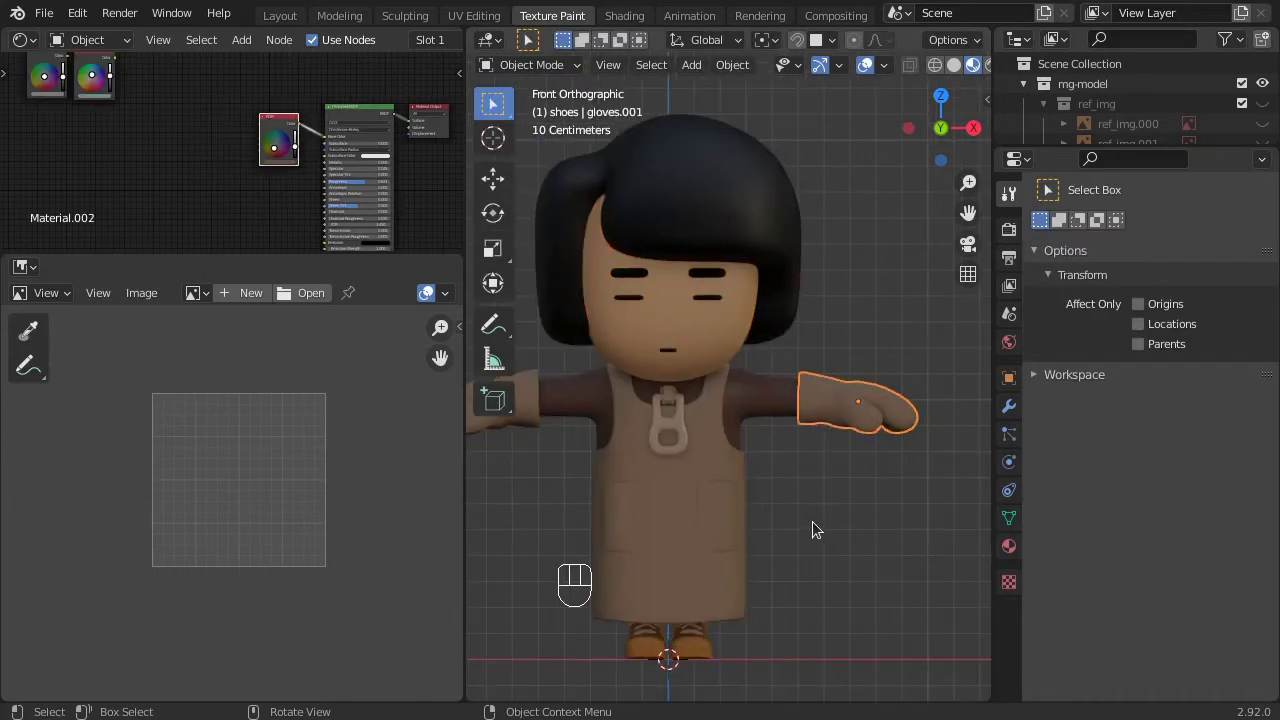
Bring up the interaction mode choices for the selected gloves.
key(ctrl+Tab)
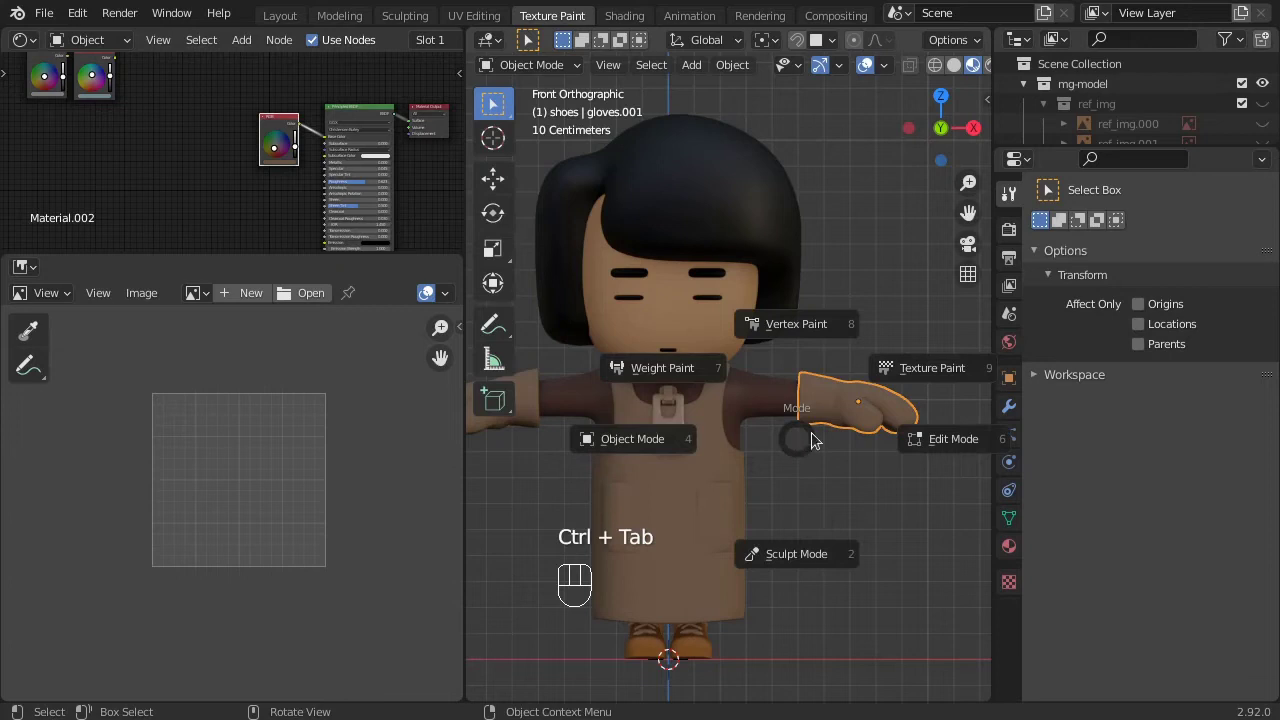
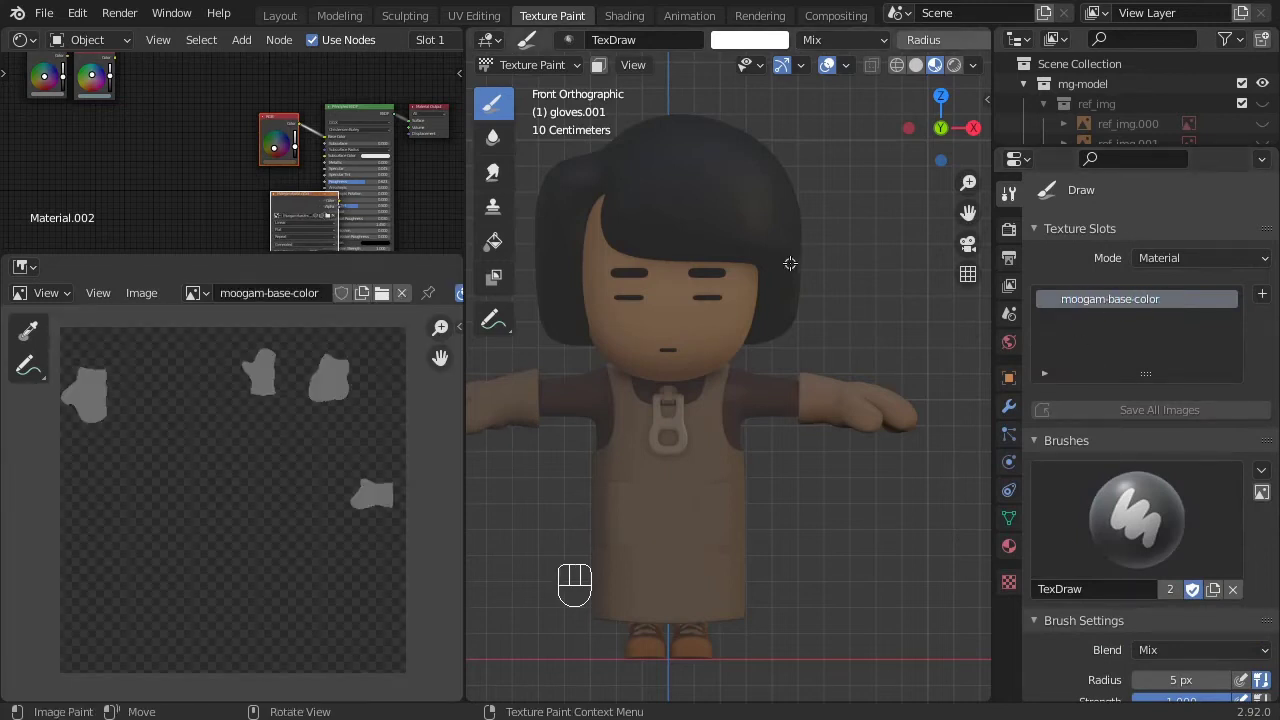
Paint both gloves dark brown on moogam-base-color and return to Object Mode.
click(777, 39)
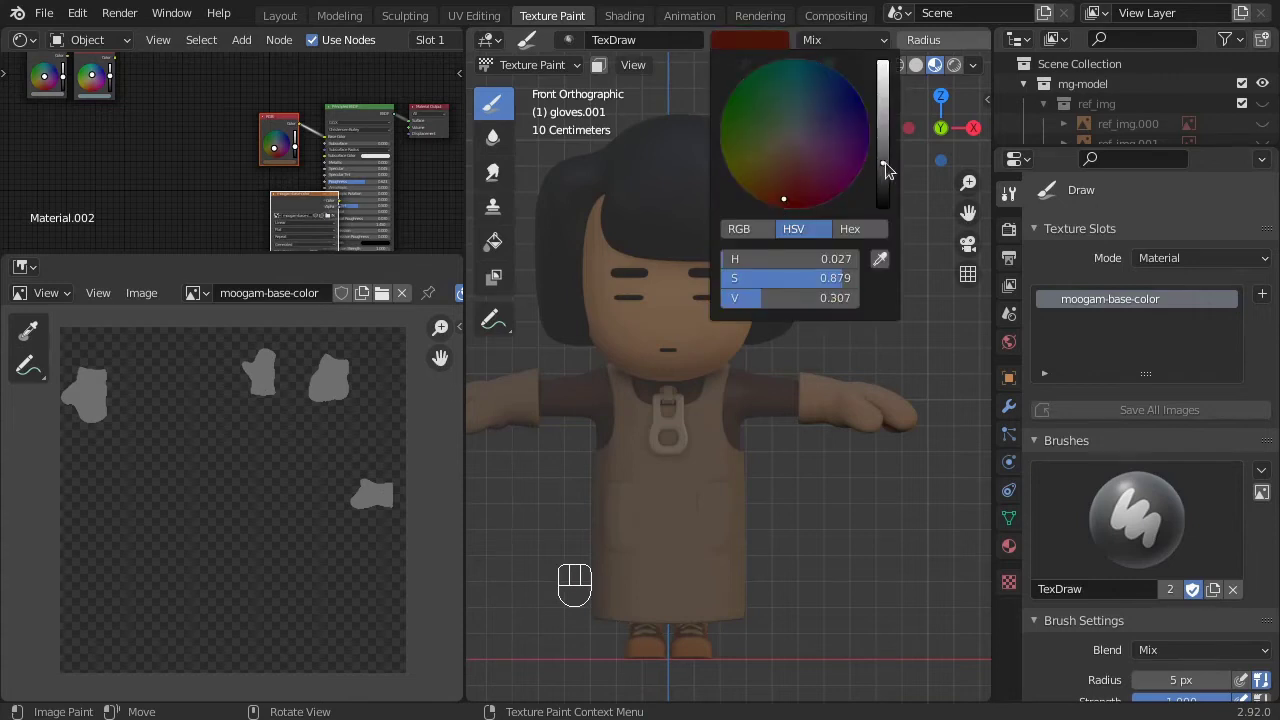
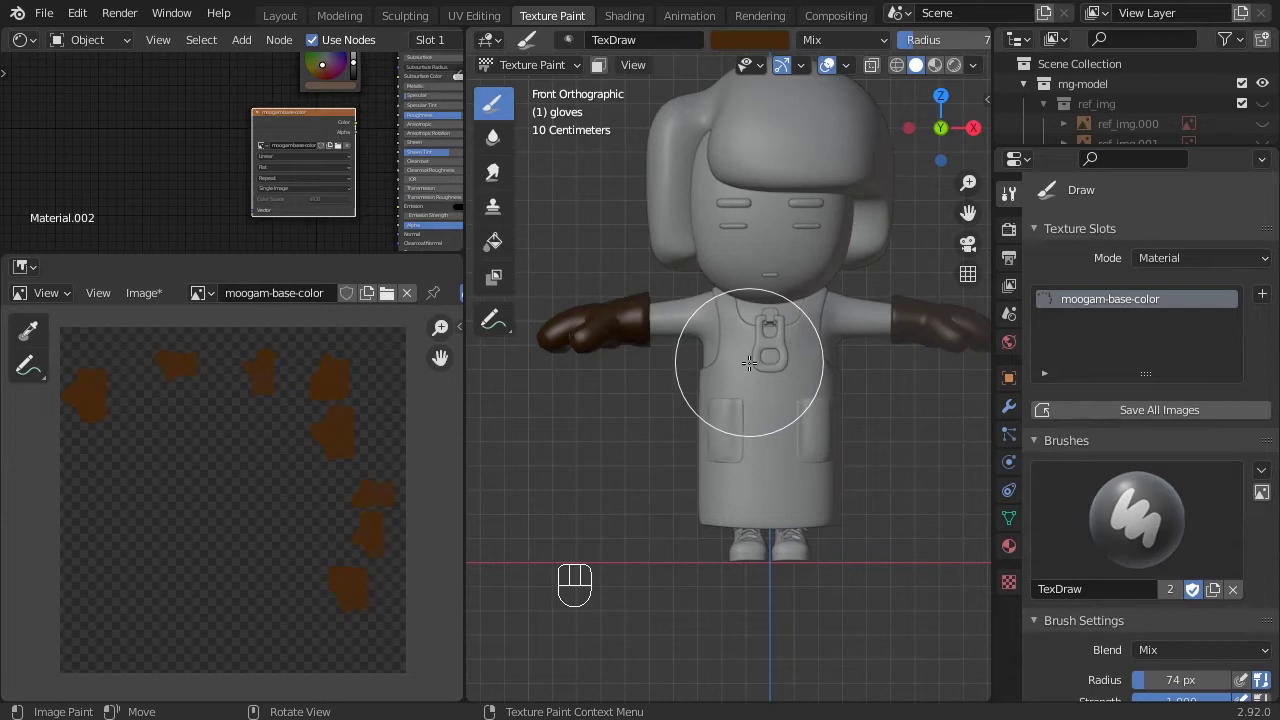
key(ctrl+Tab)
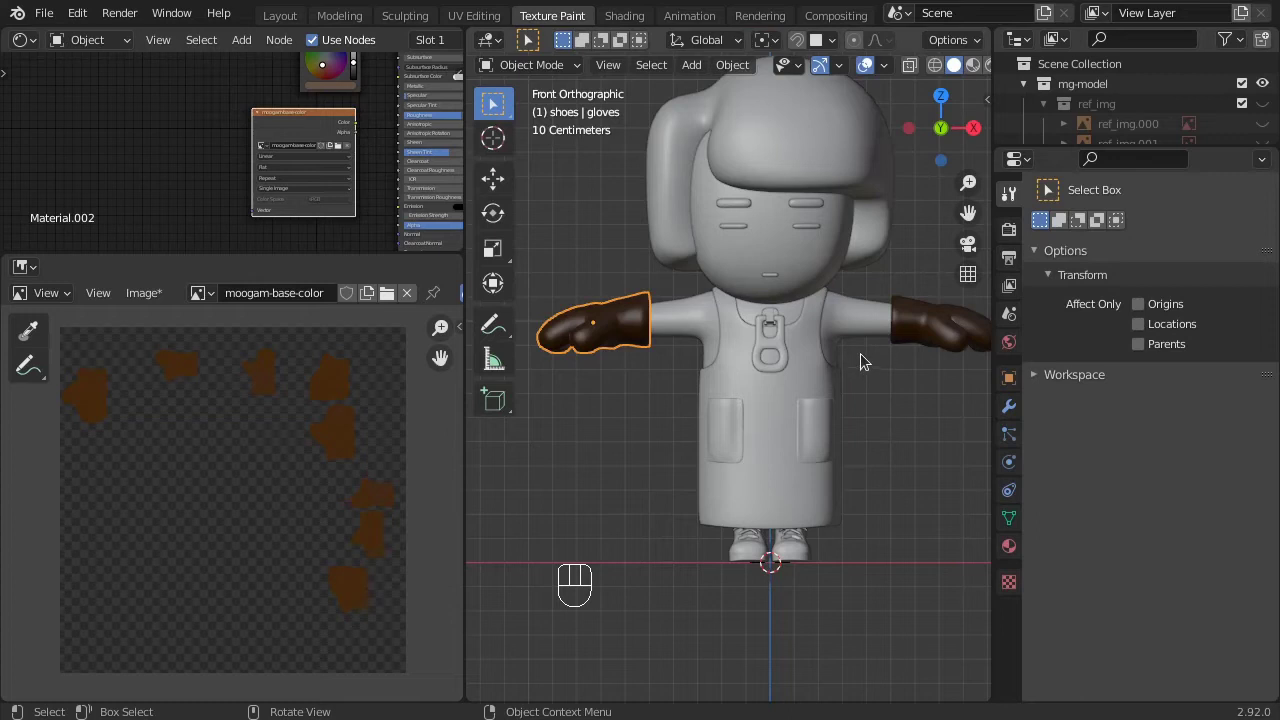
Put the shirt into texture painting and start adding an Image Texture node.
double_click(874, 323)
key(ctrl+Tab)
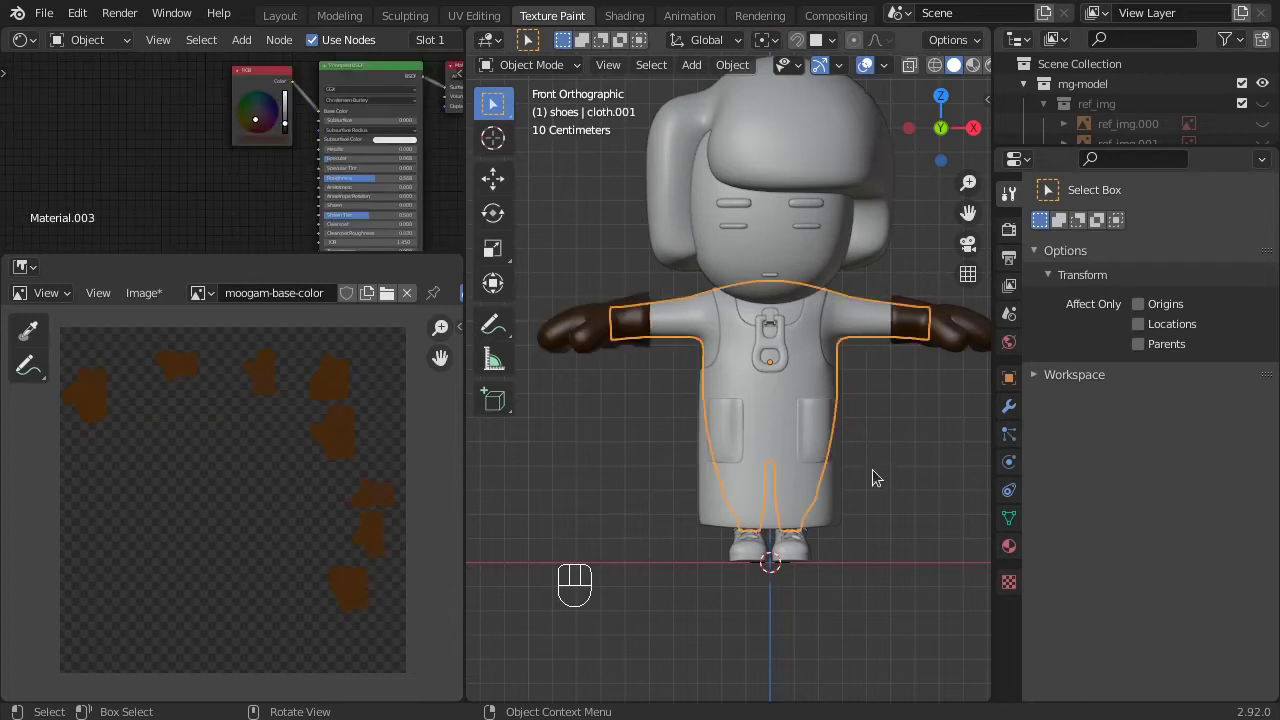
key(ctrl+Tab)
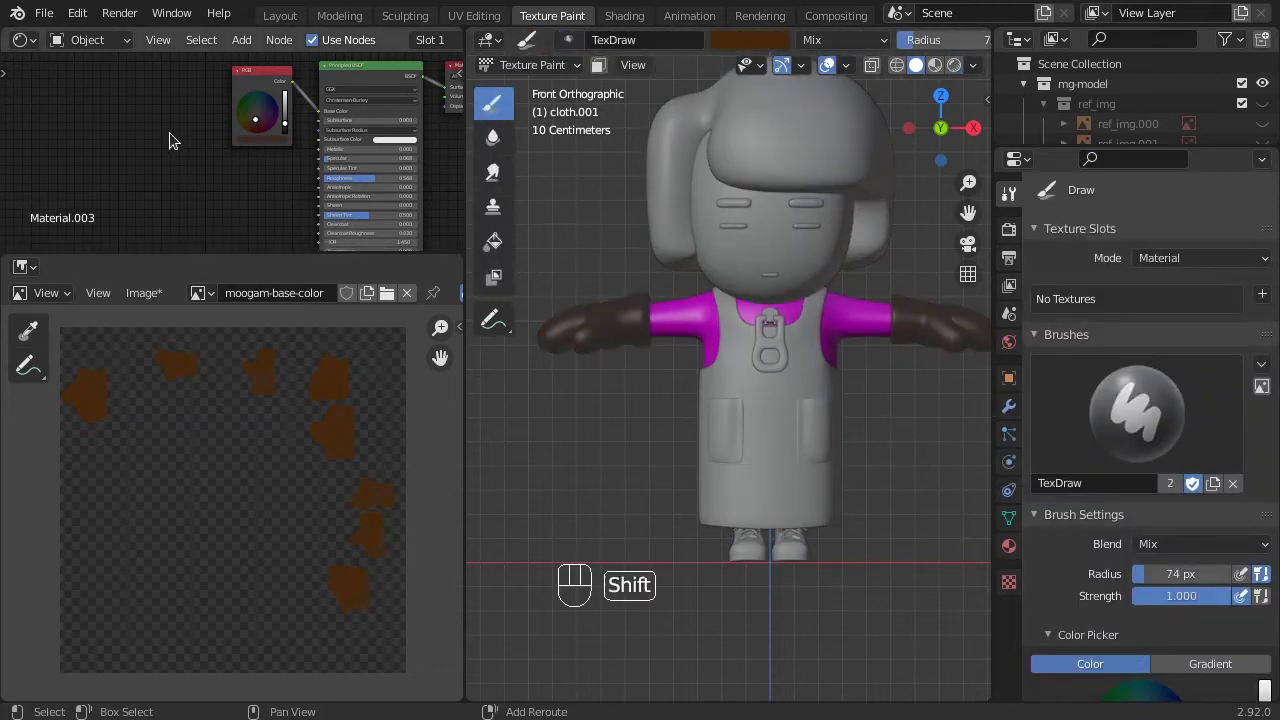
key(shift+a)
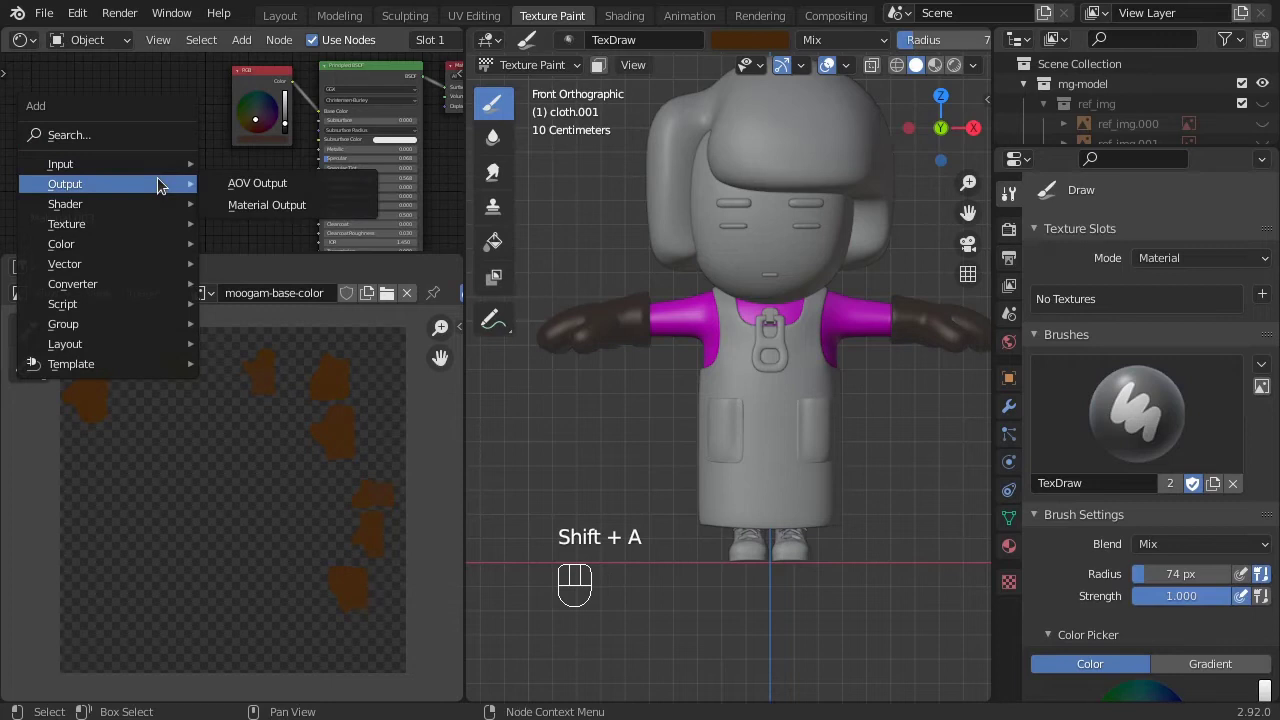
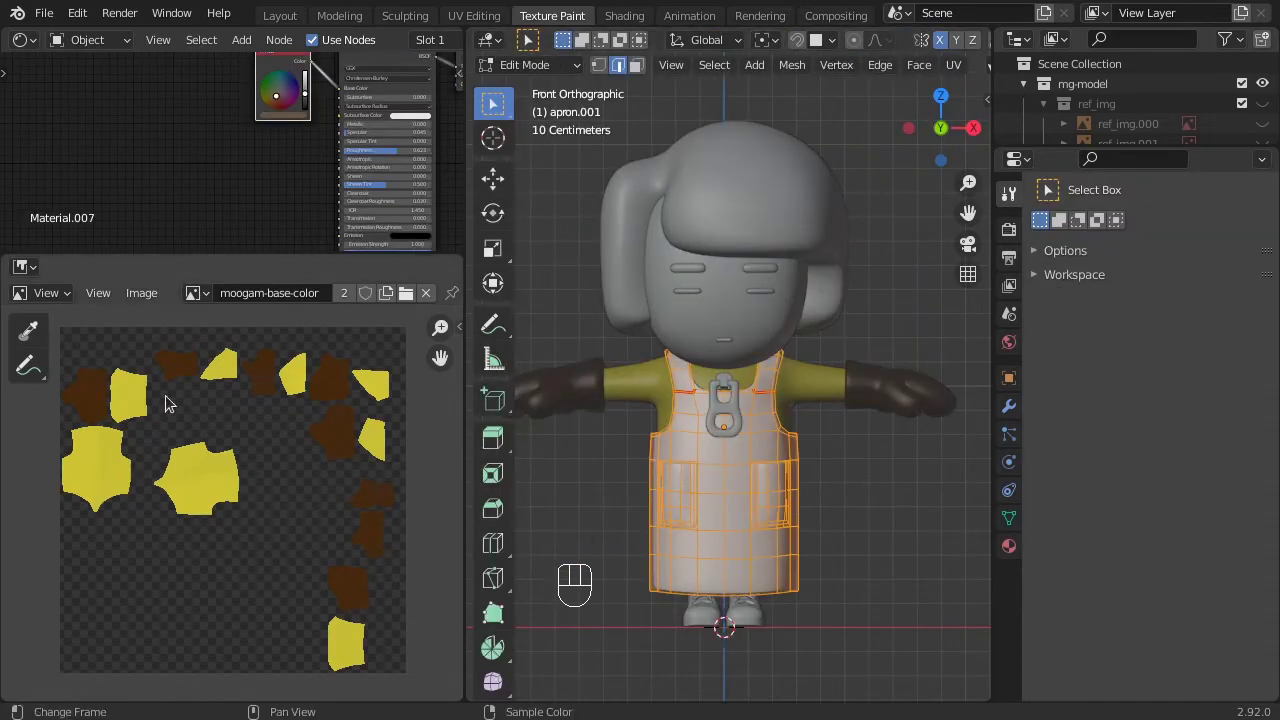
Switch the image editor to painting and choose blue for the apron brush.
drag(33, 267, 58, 282)
drag(60, 304, 68, 347)
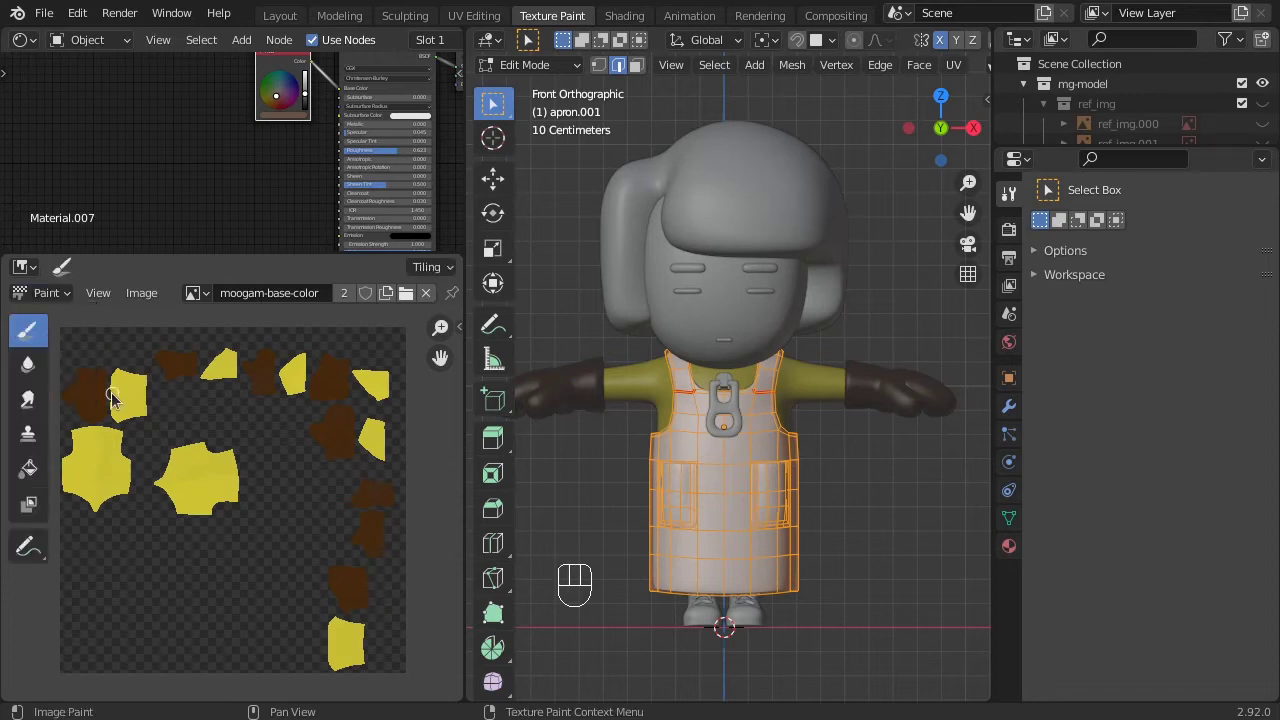
drag(105, 300, 240, 448)
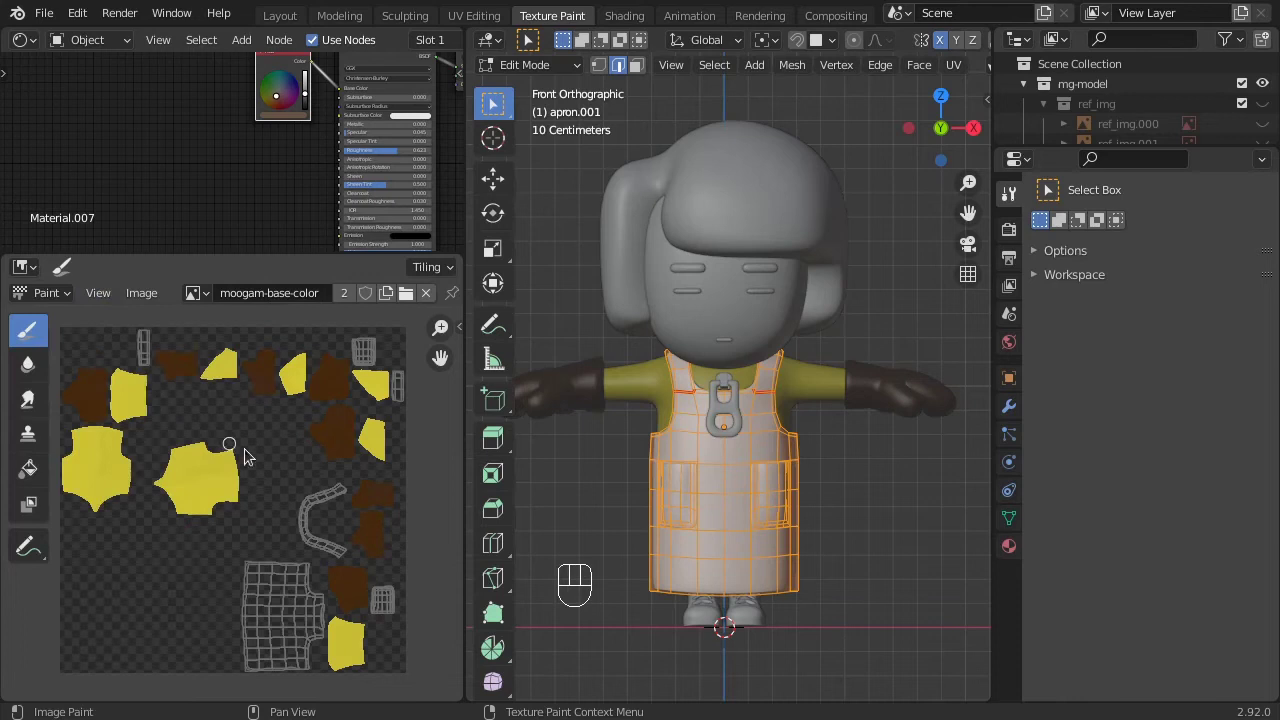
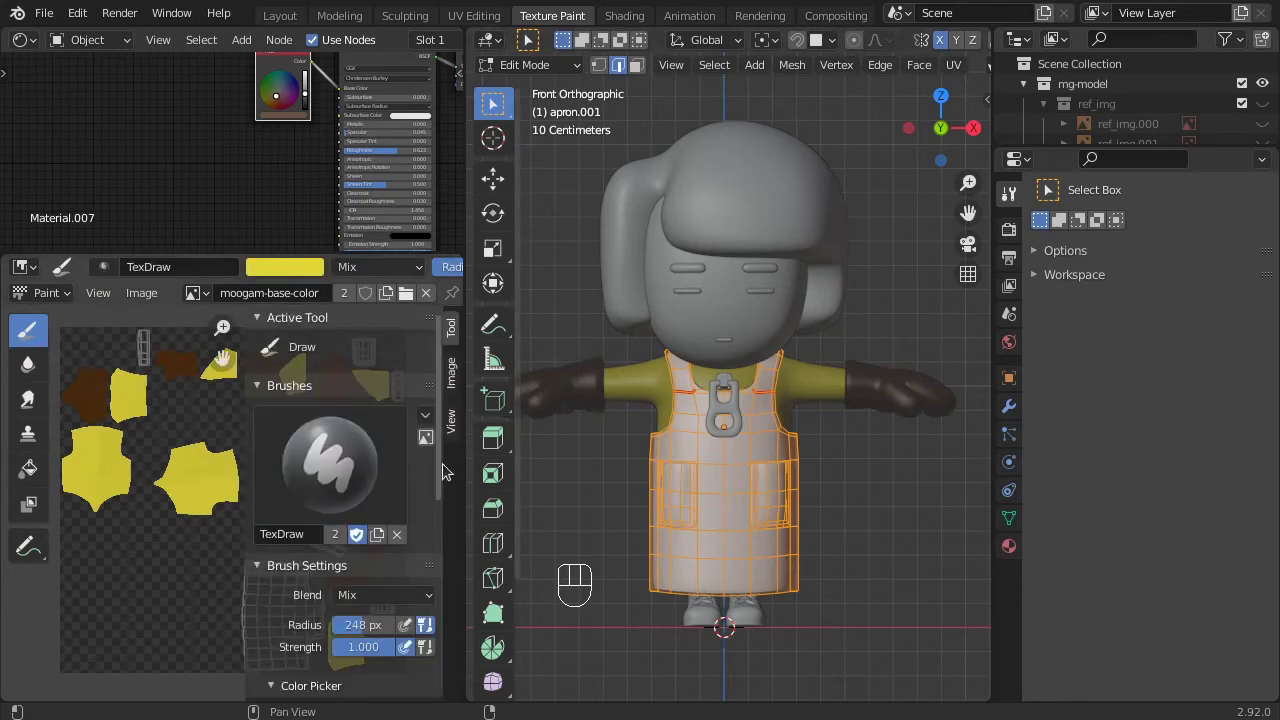
drag(448, 511, 410, 555)
click(372, 502)
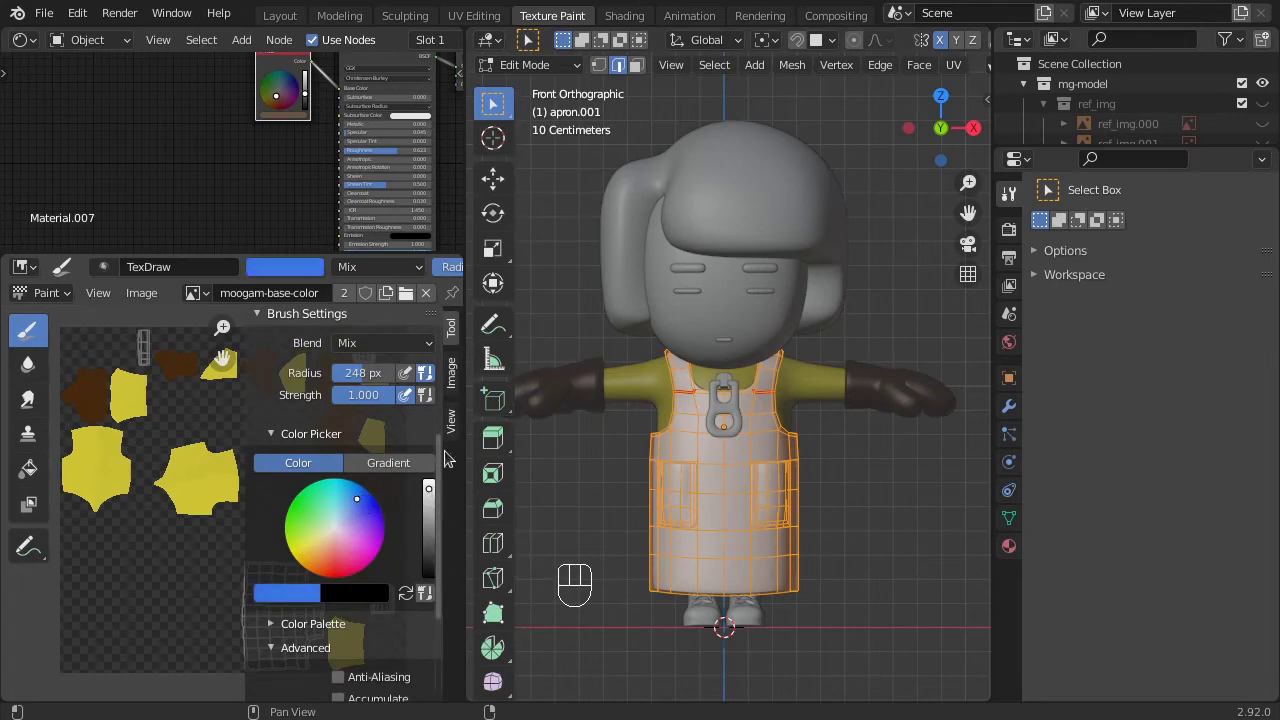
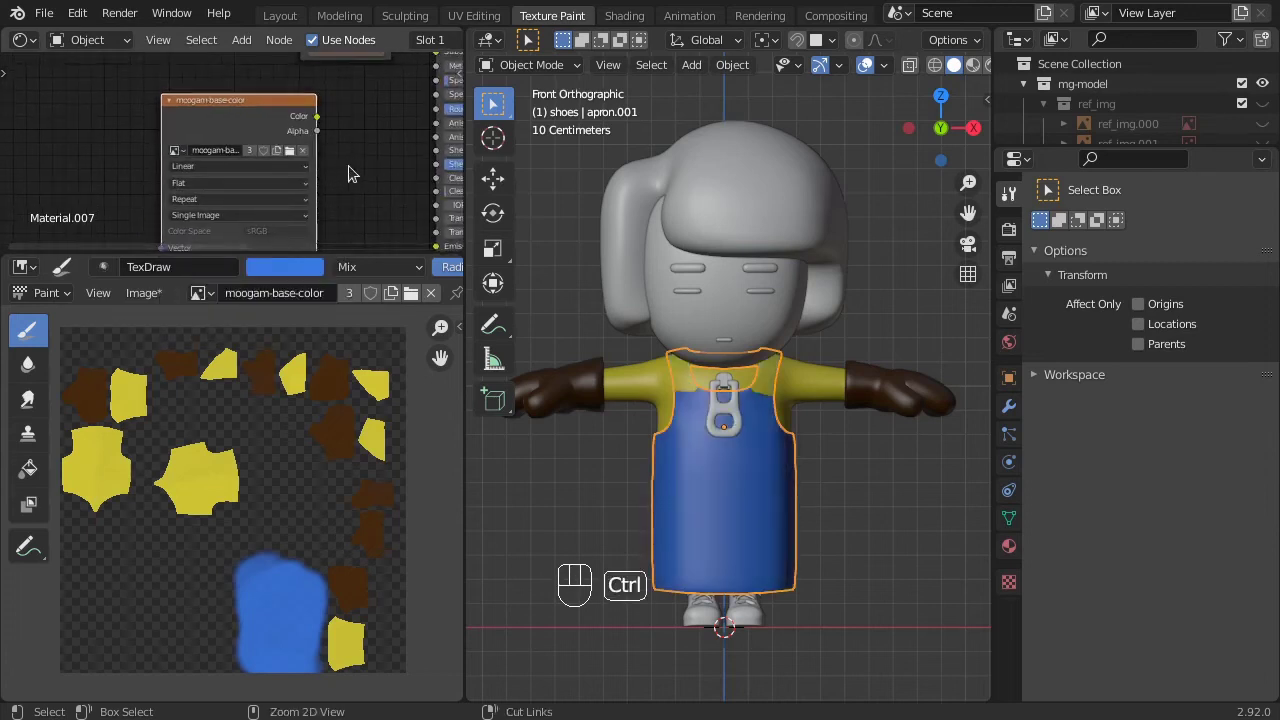
After painting the apron blue, edit all meshes to review the shared UV islands.
key(a)
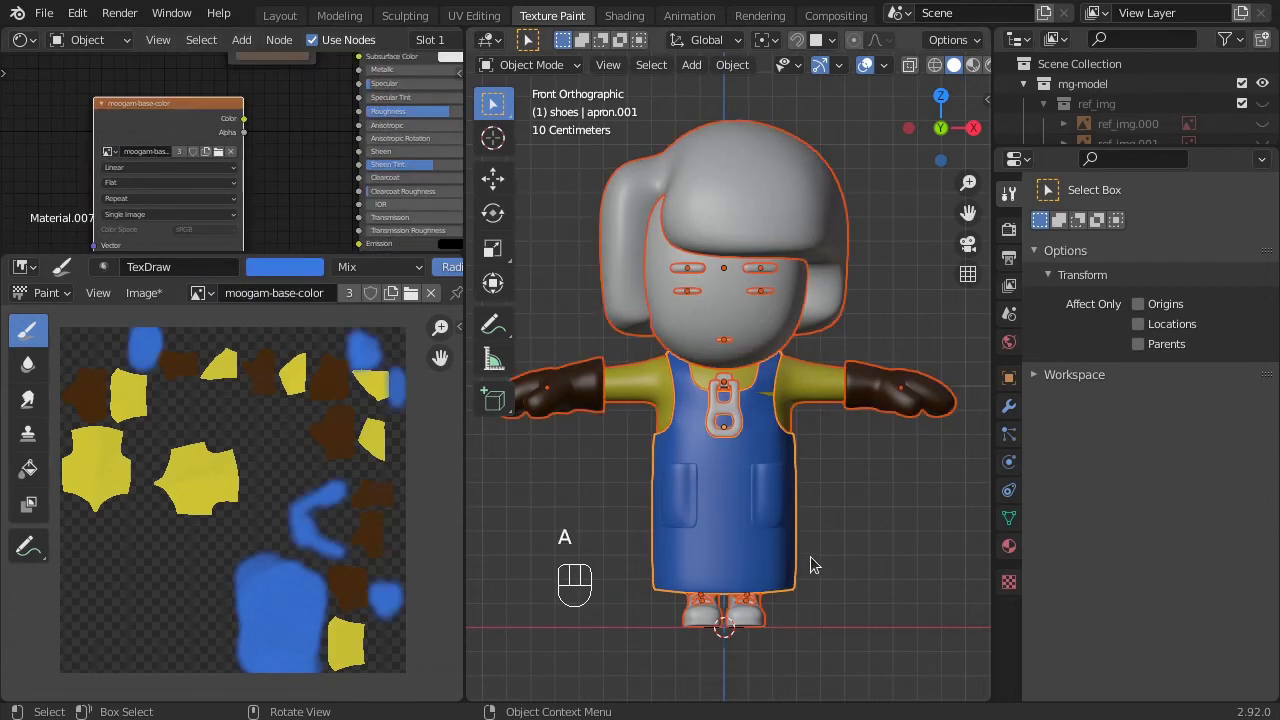
key(Tab)
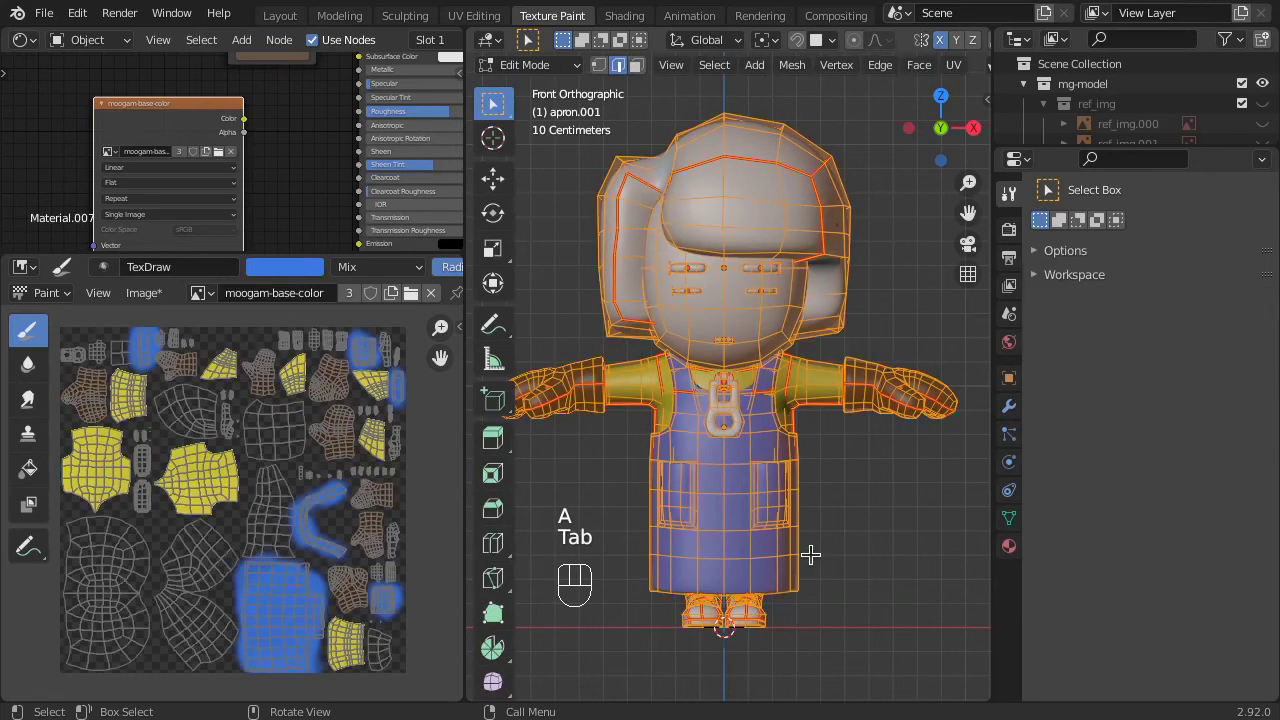